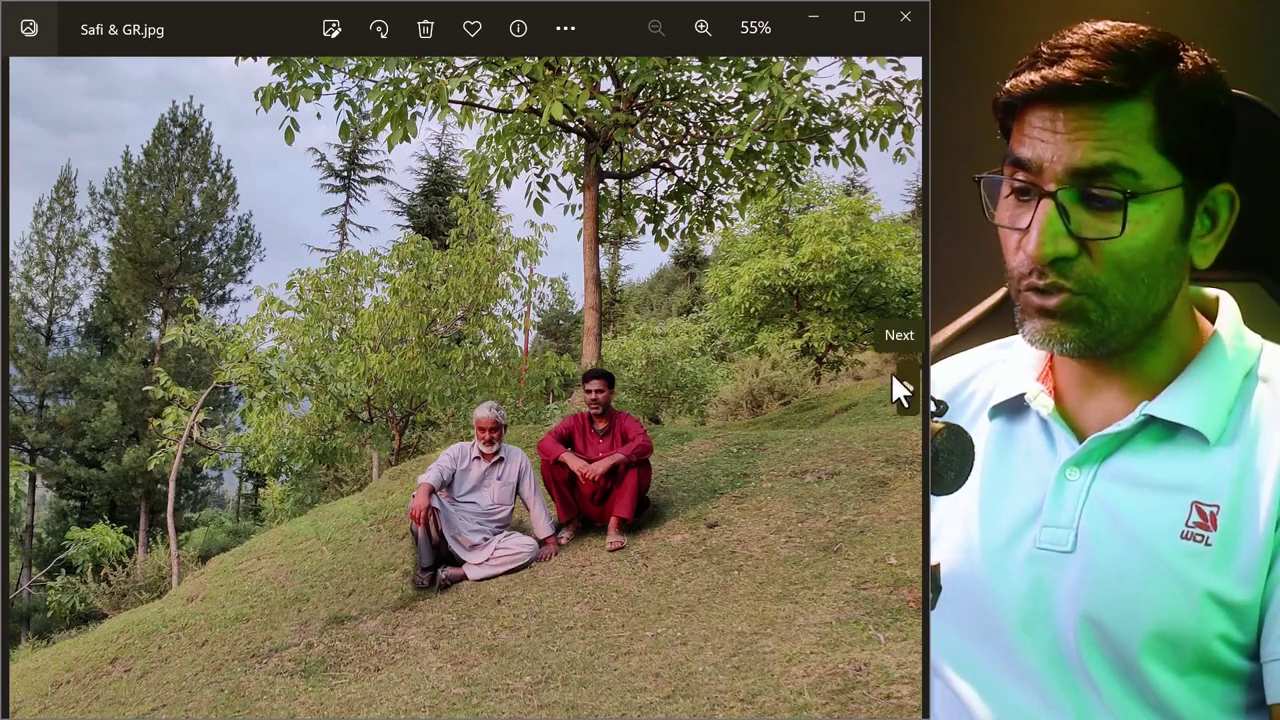
View the hillside photo of two men under a tree in Windows Photos.
left_click(919, 411)
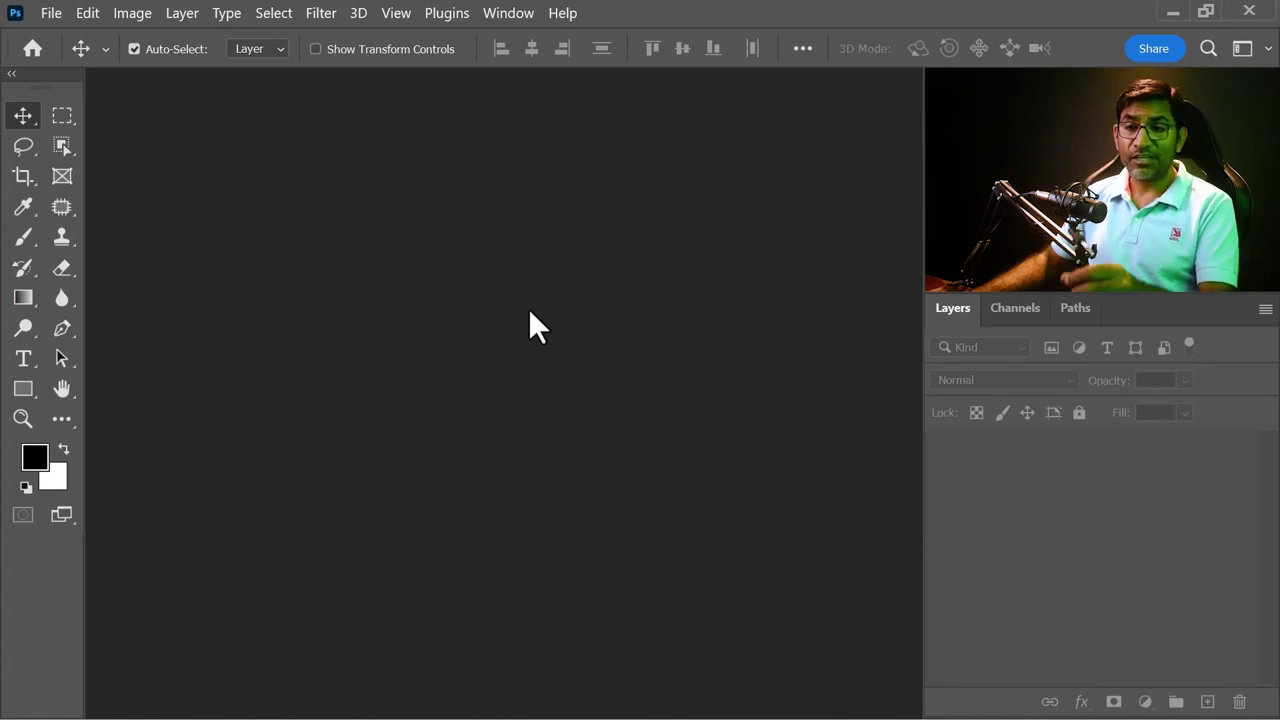
Bring up Photoshop's File commands to load the two hillside photos into a stack.
double_click(72, 26)
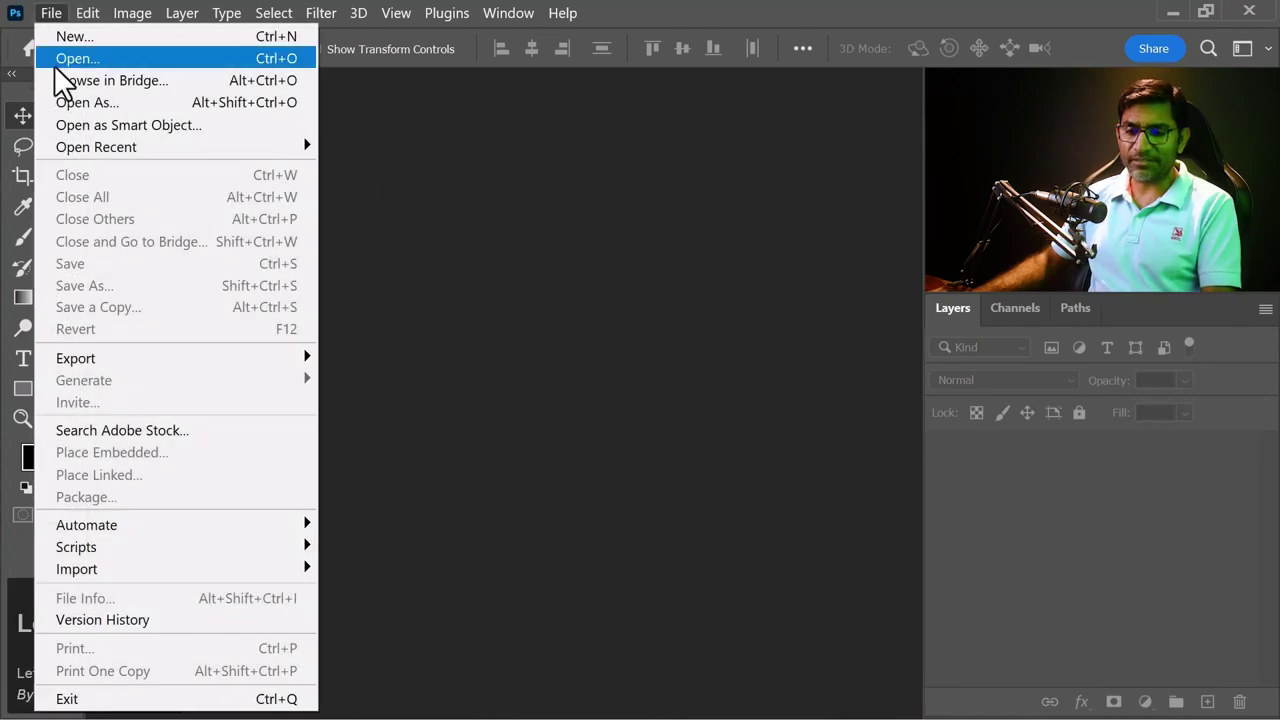
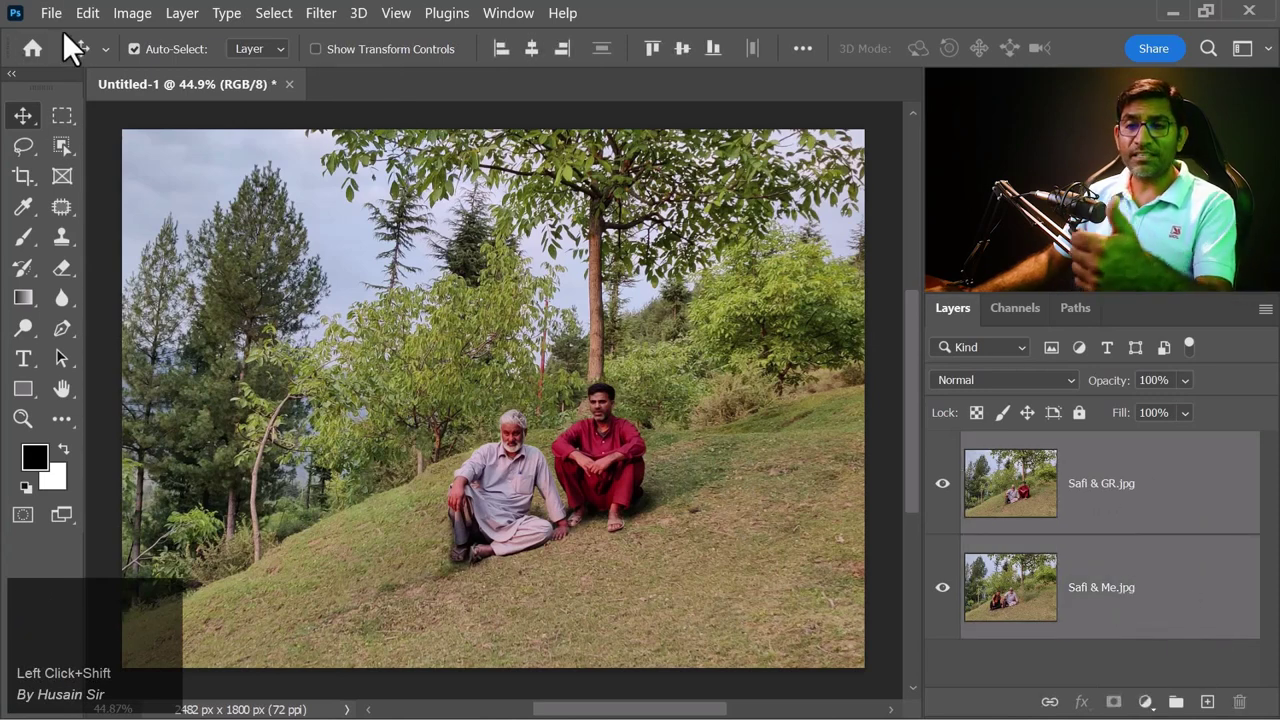
Start Auto-Align Layers for the two hillside photos with Auto projection.
left_click(94, 30)
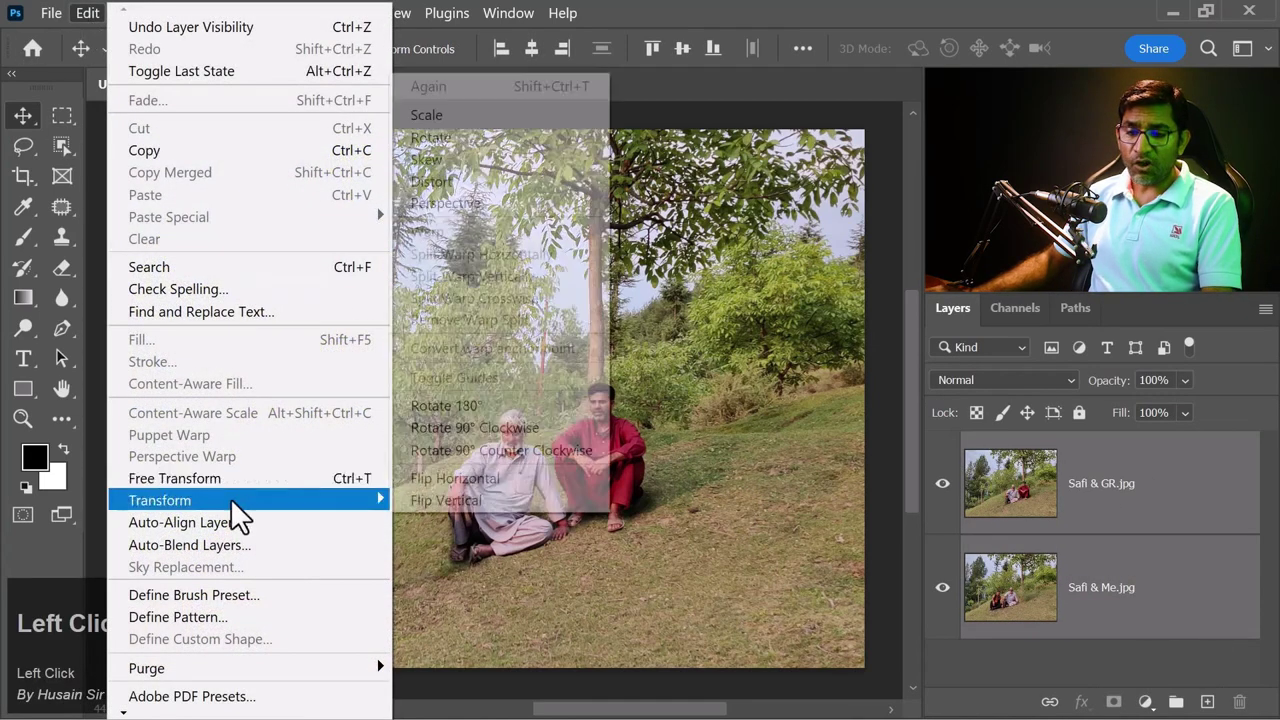
left_click(220, 534)
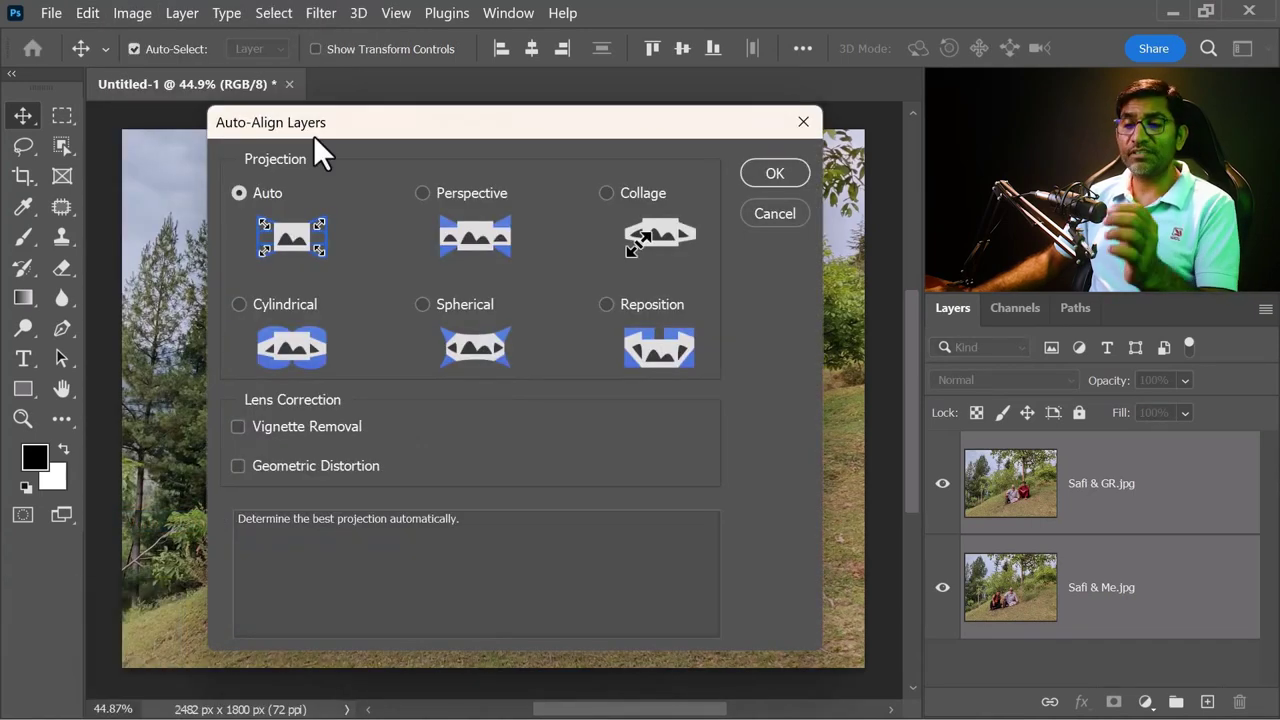
left_click(545, 133)
left_click_drag(545, 133, 290, 169)
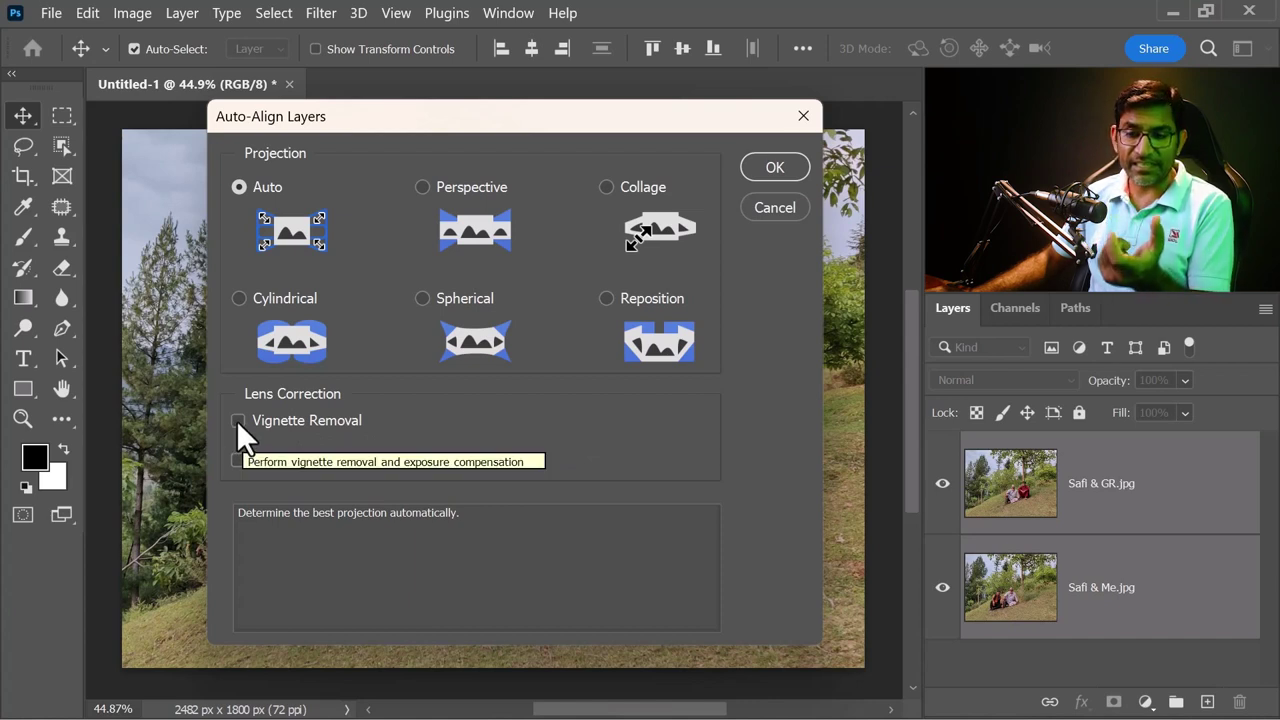
Align the layers with Vignette Removal and Geometric Distortion correction enabled.
left_click(254, 432)
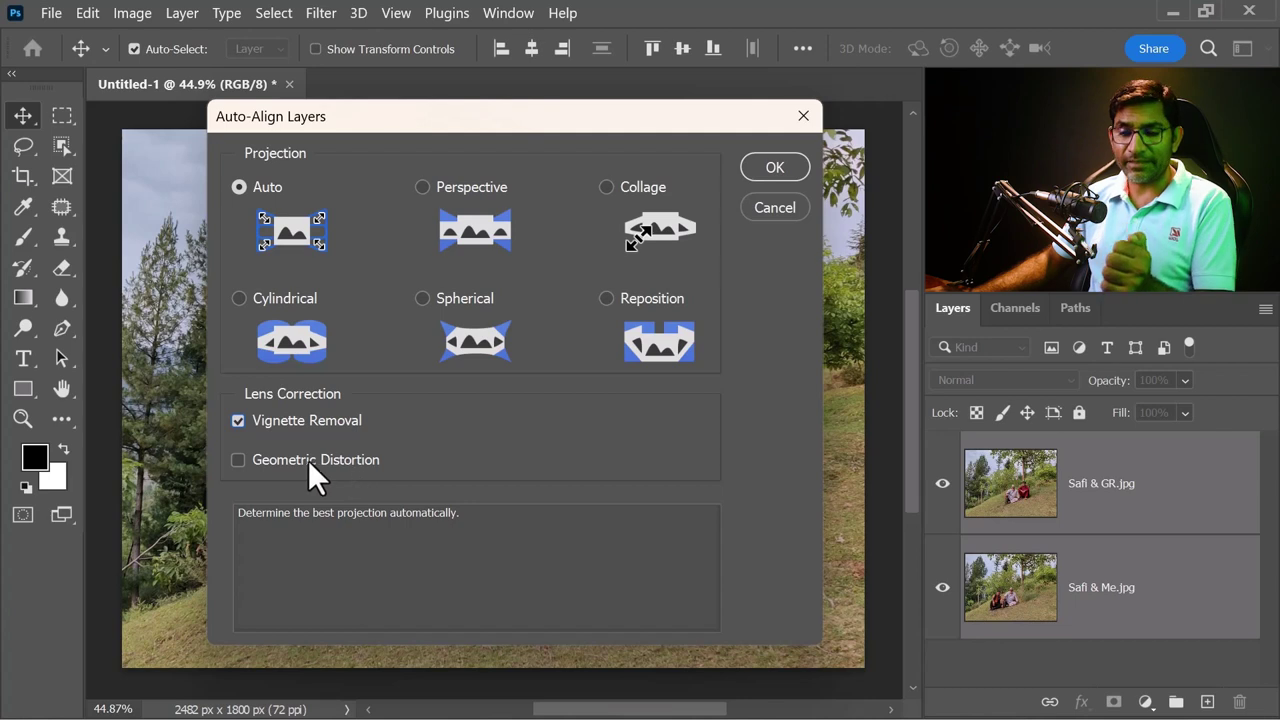
double_click(254, 466)
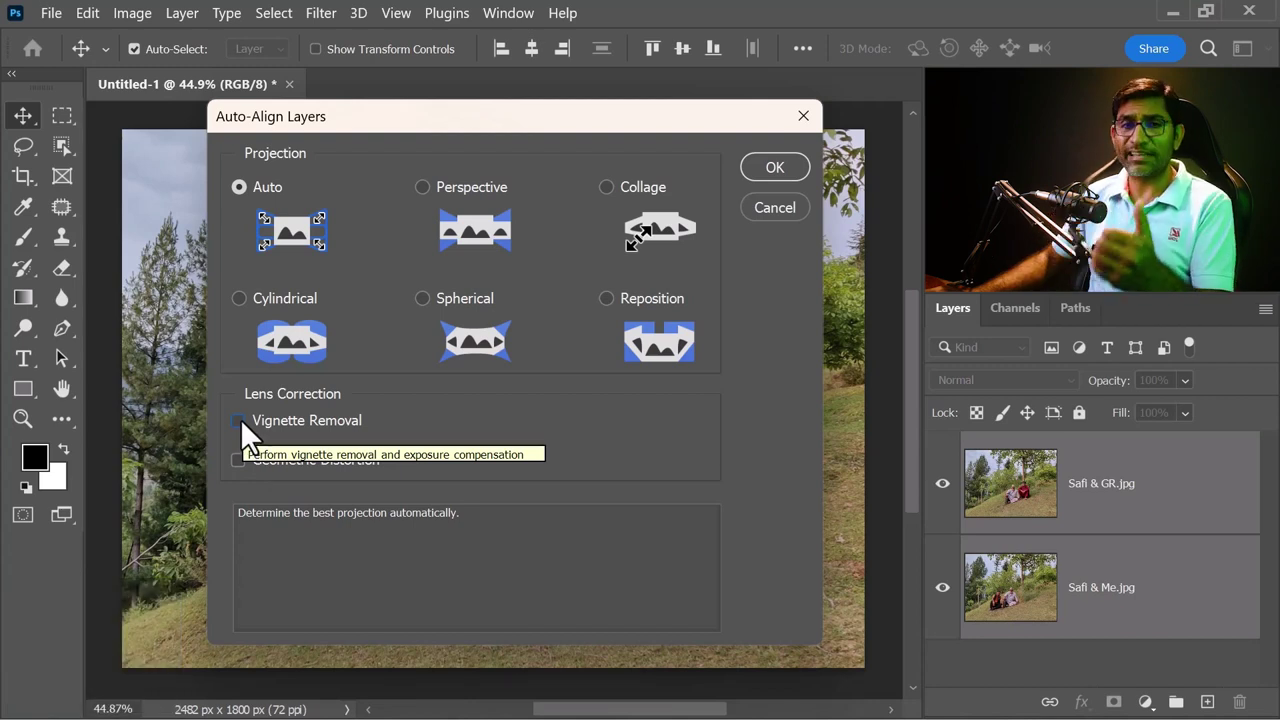
left_click(256, 433)
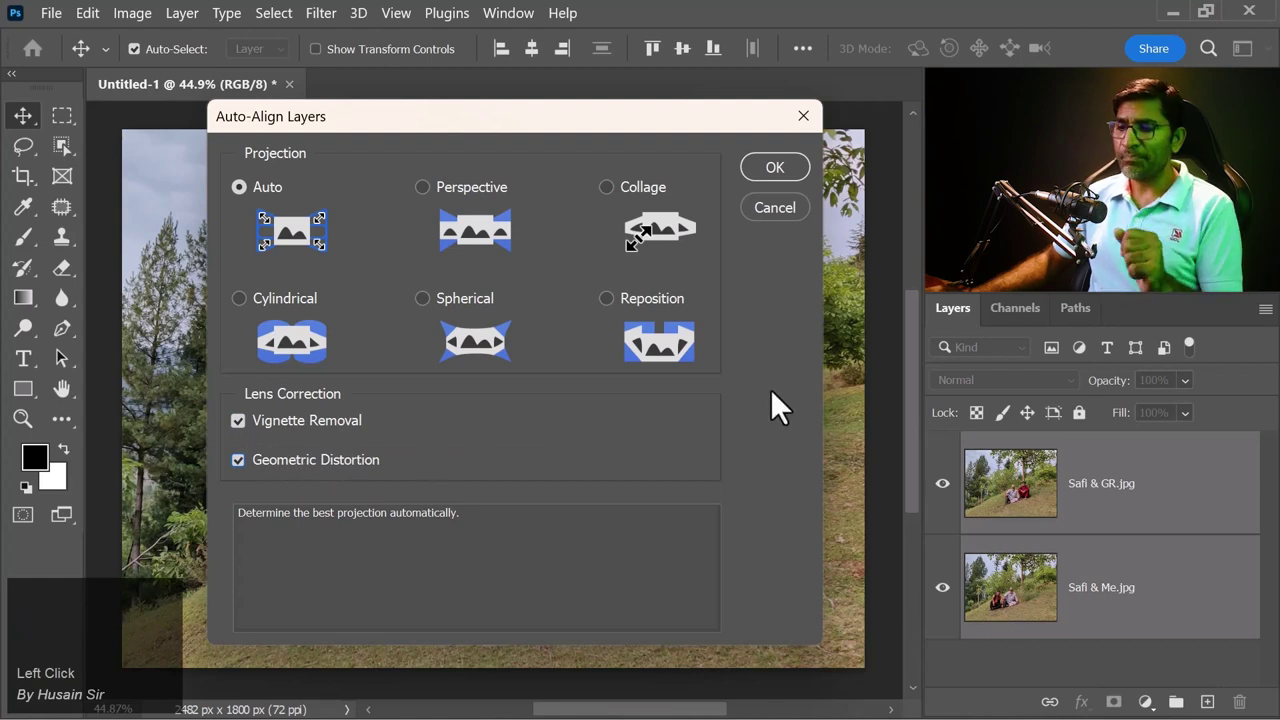
left_click(797, 186)
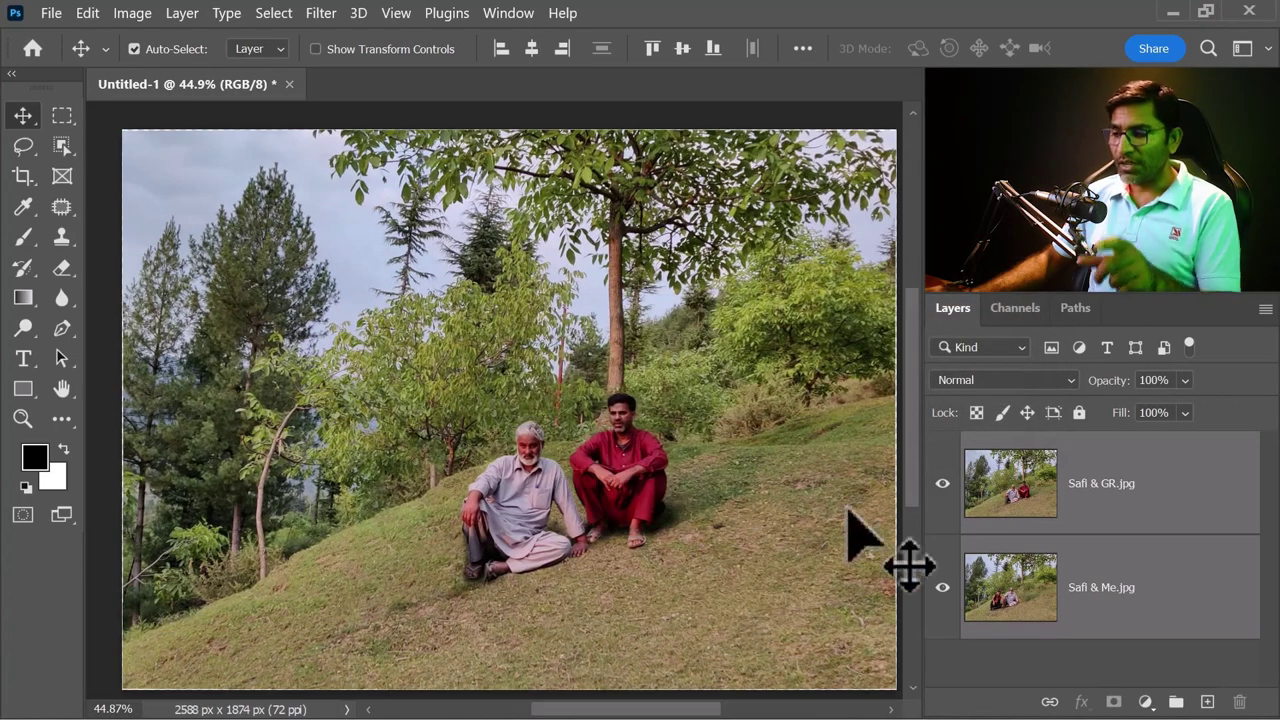
Hide the top Safi & GR layer to compare it with the Safi & Me photo beneath.
double_click(967, 534)
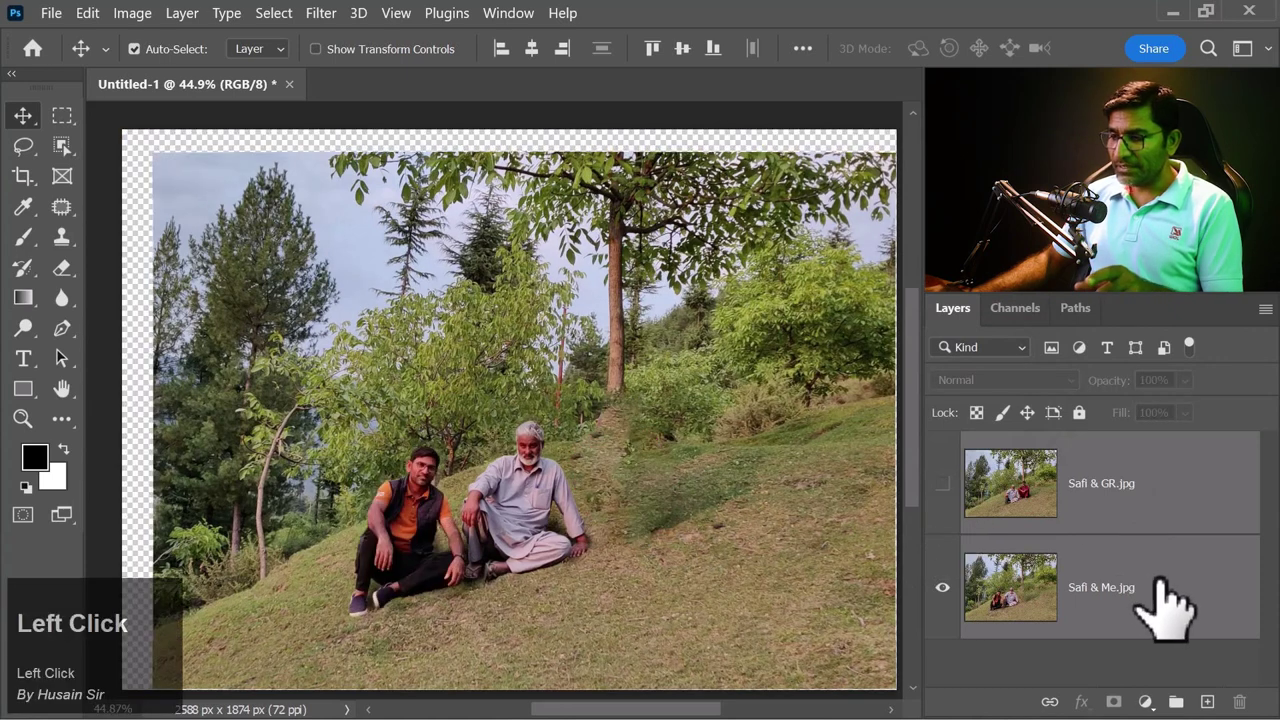
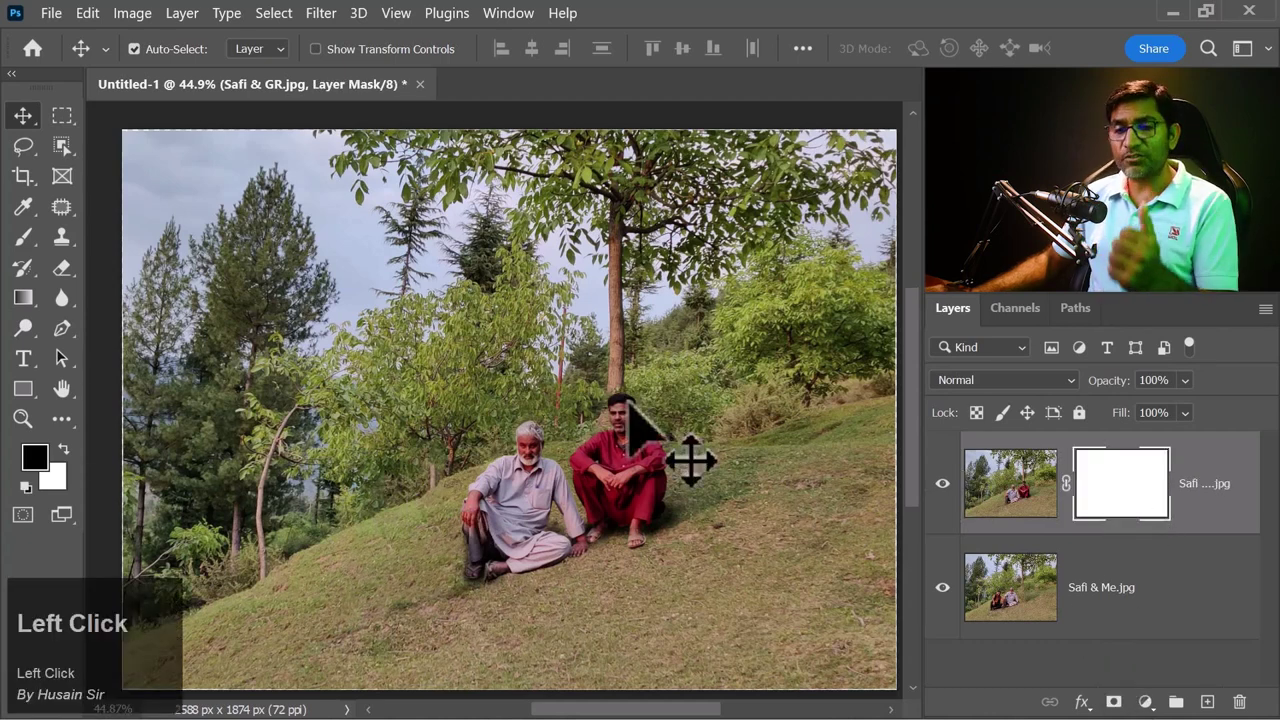
Paint the mask to reveal the man in orange, then merge all layers (Ctrl+Shift+E).
left_click(28, 251)
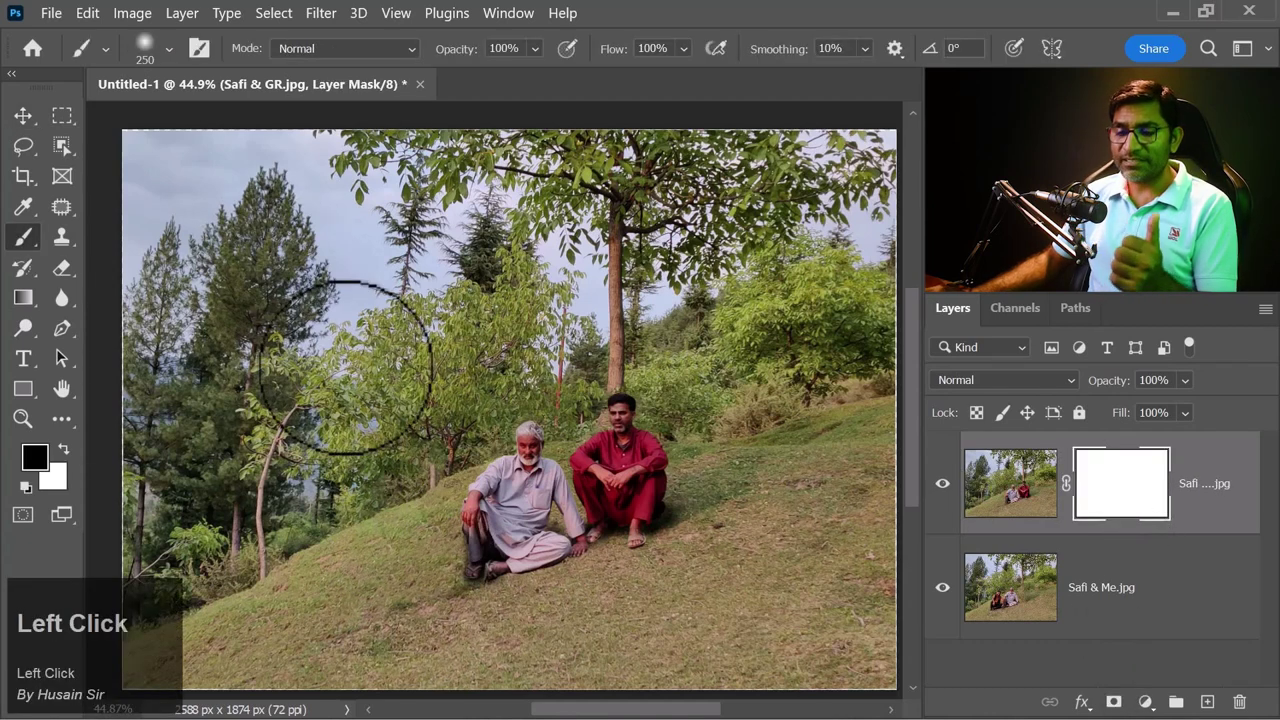
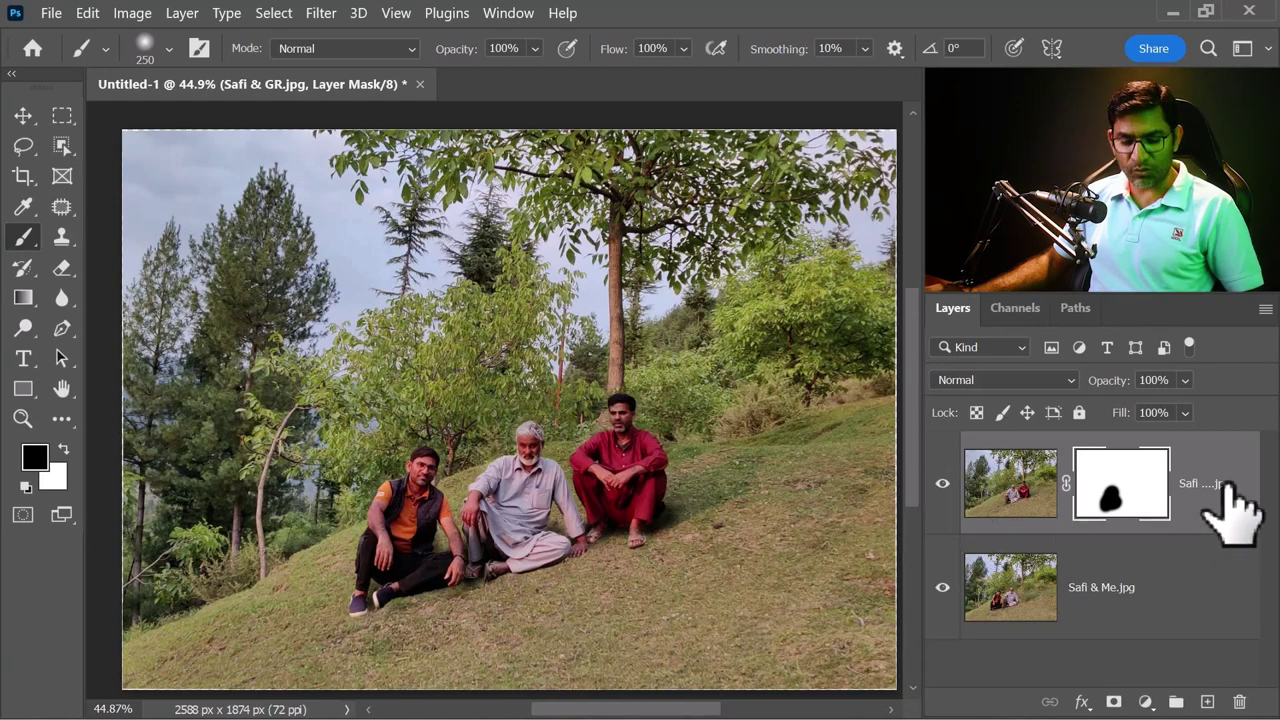
key("ctrl+shift+e")
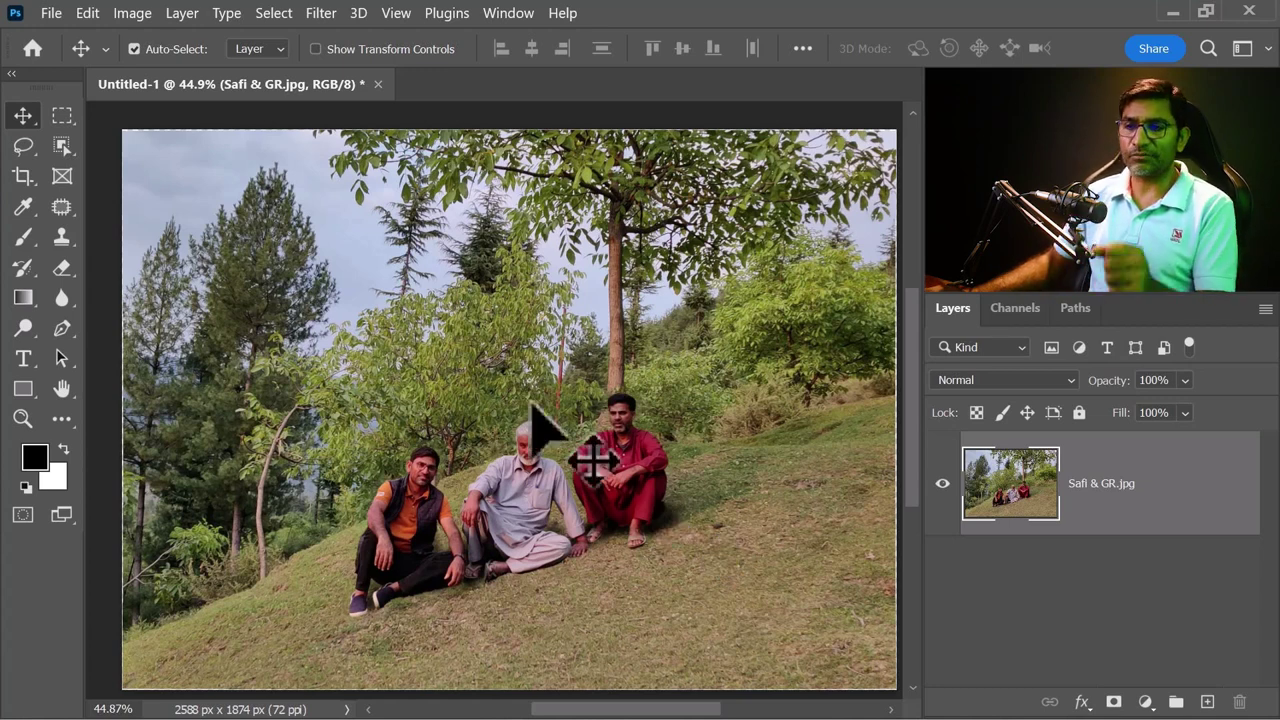
Close the merged hillside document and return to the original photos in Windows Photos.
left_click(395, 97)
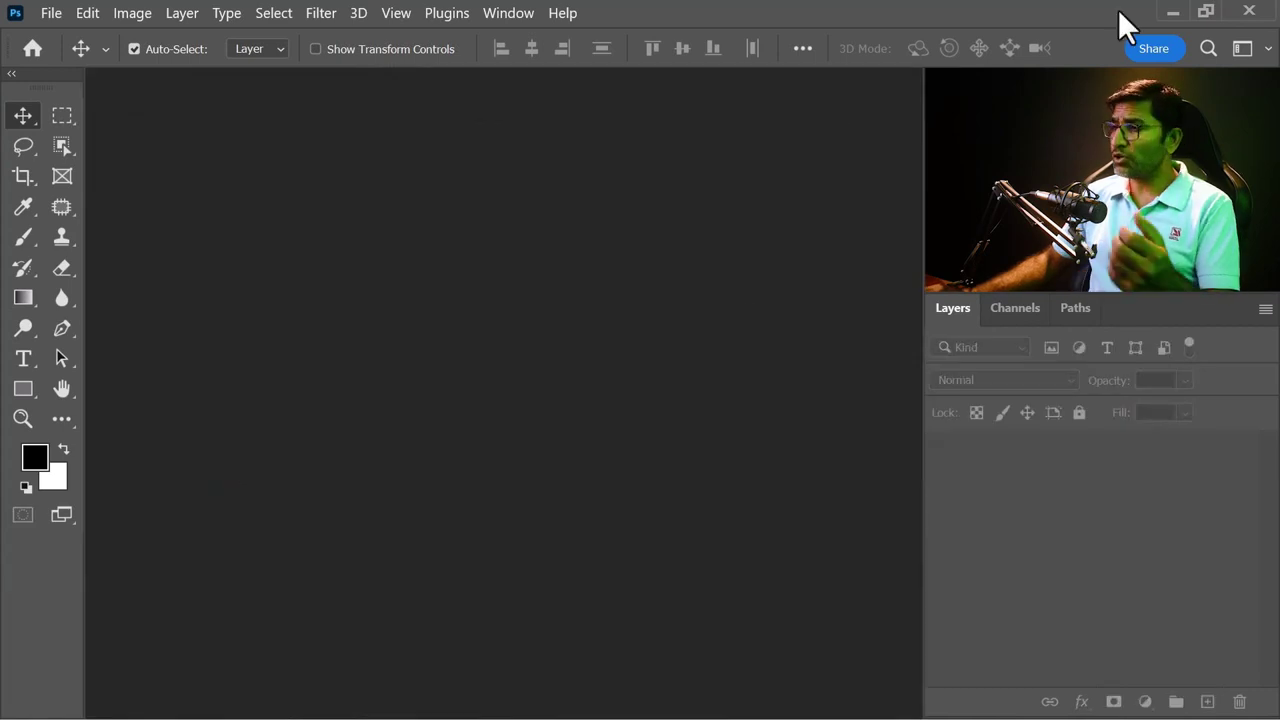
left_click(1187, 18)
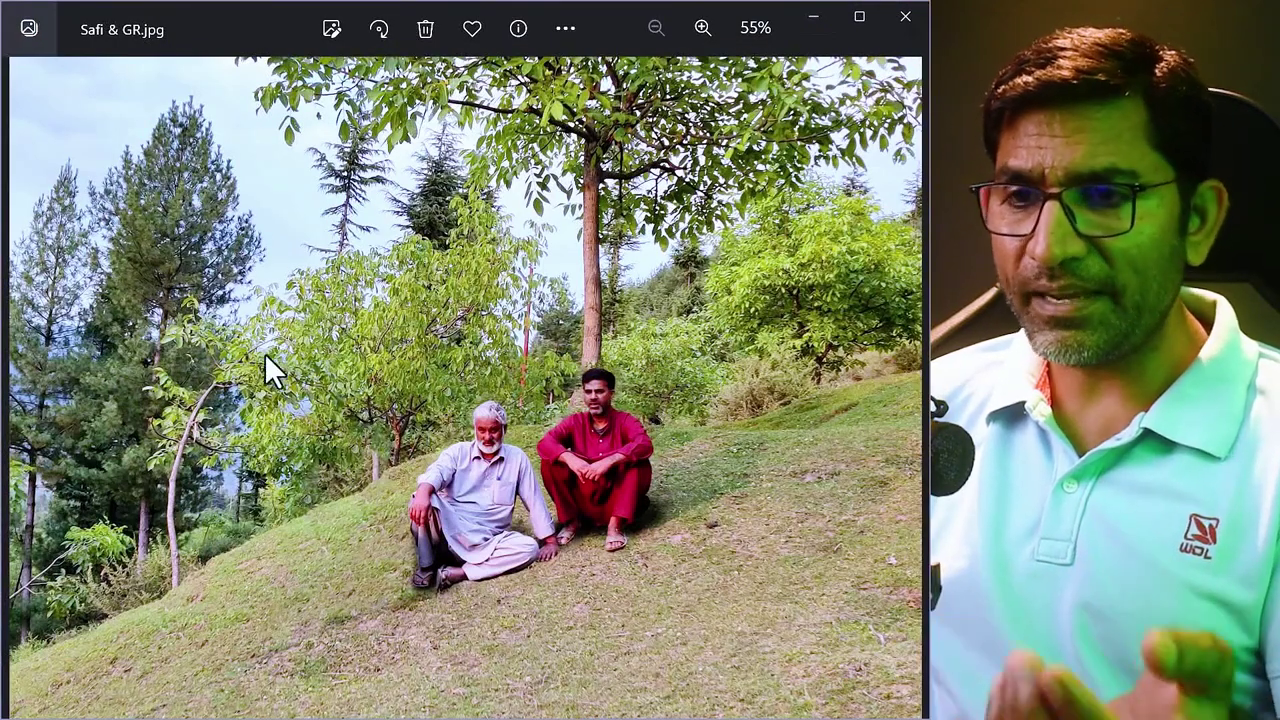
View the skyline shot P3.jpg and bridge shot P1.jpg, then close the photo viewer.
double_click(468, 523)
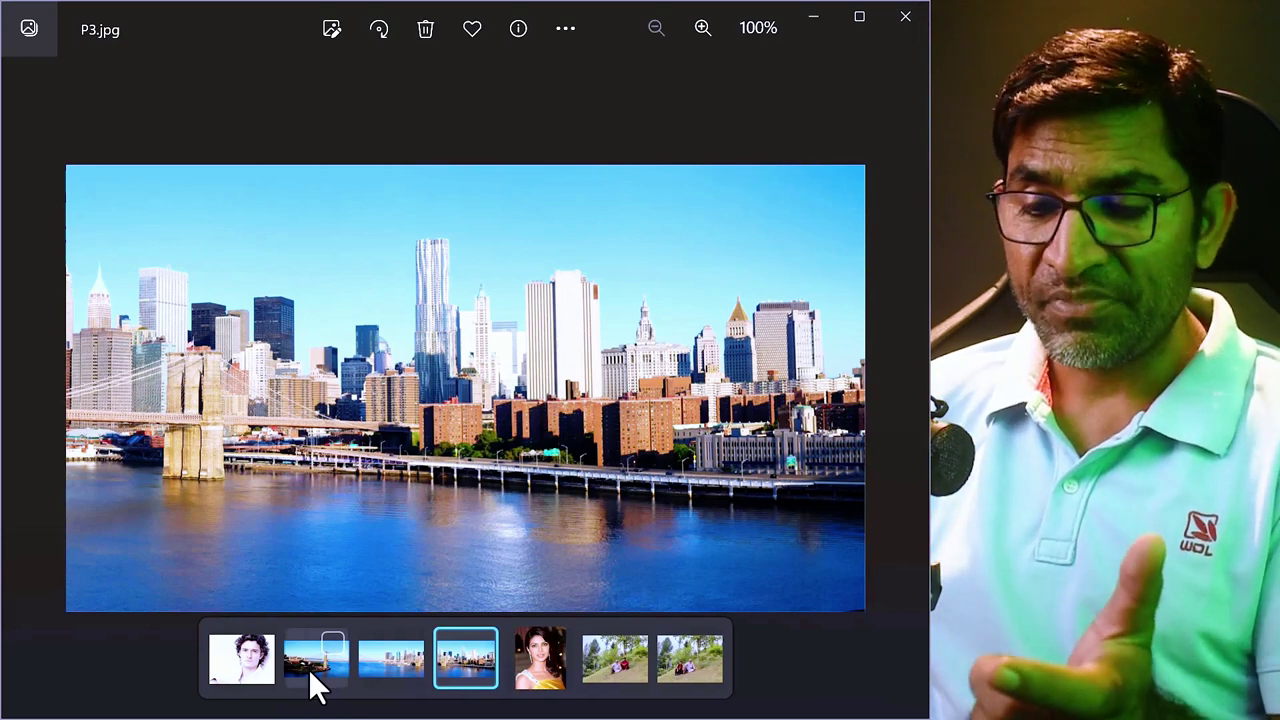
double_click(411, 684)
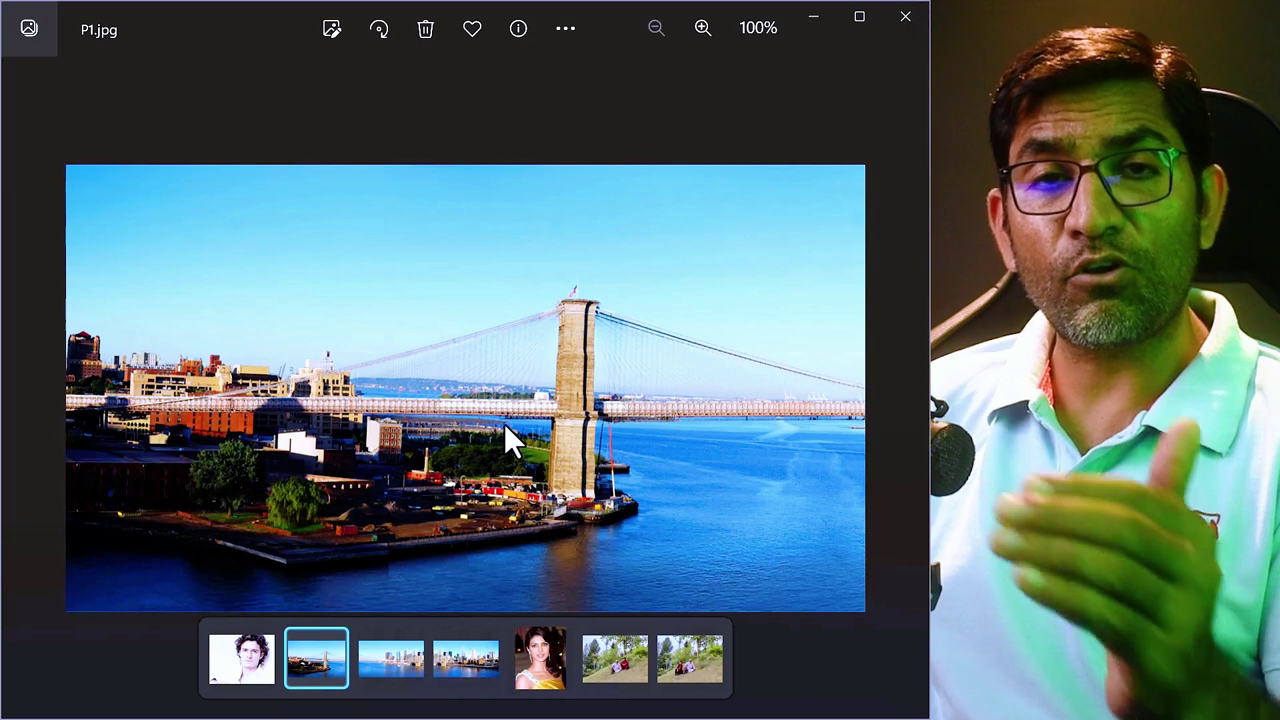
left_click(825, 31)
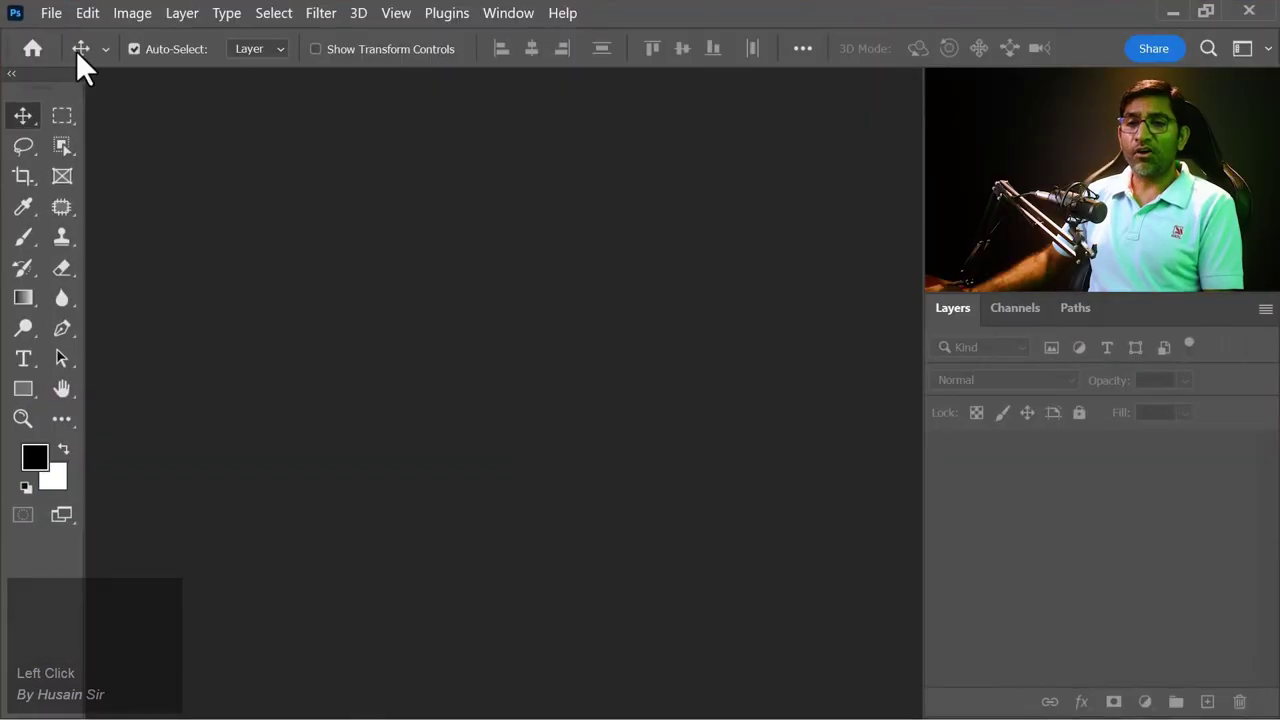
Load P1.jpg, P2.jpg and P3.jpg into a stack via File > Scripts > Load Files into Stack.
double_click(65, 29)
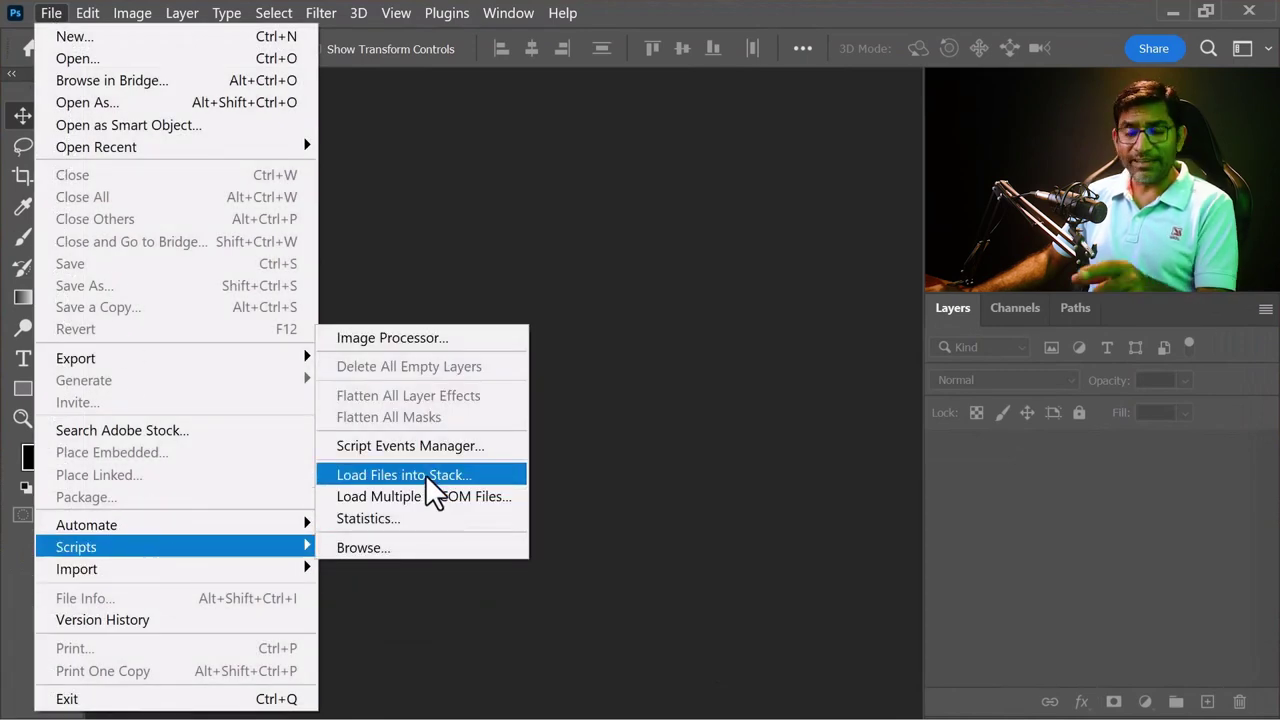
left_click(438, 483)
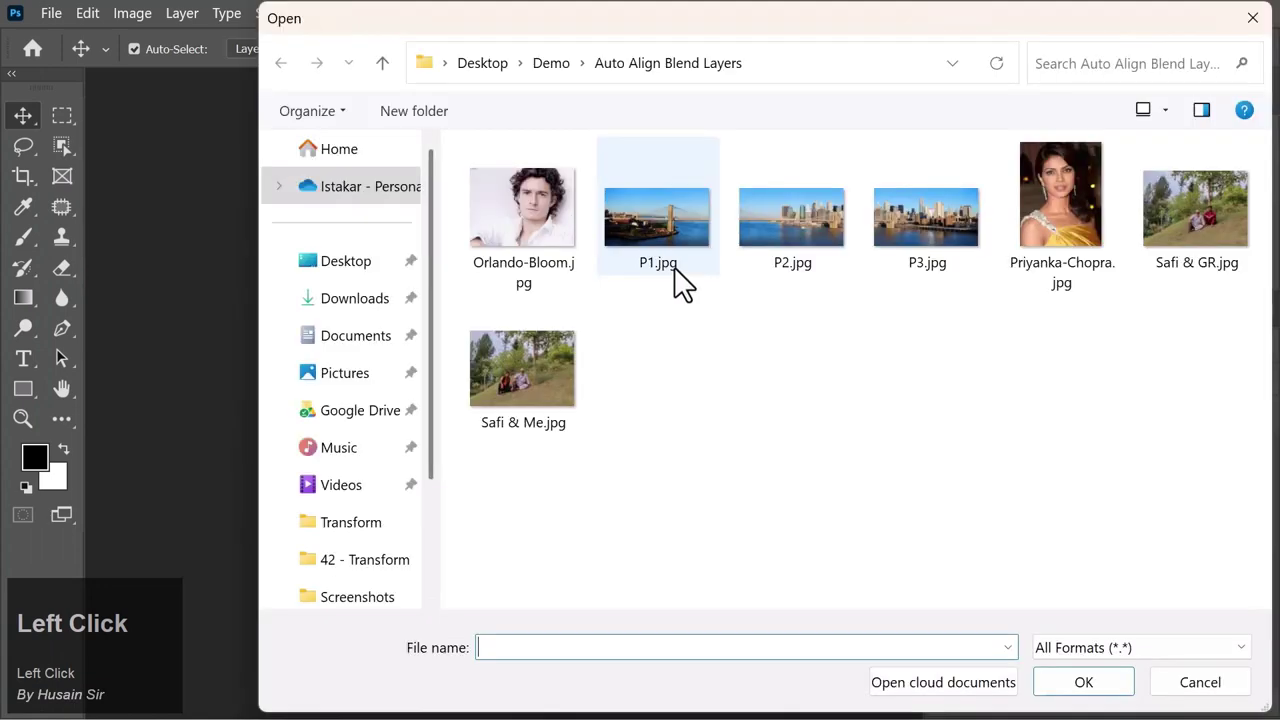
left_click(934, 231)
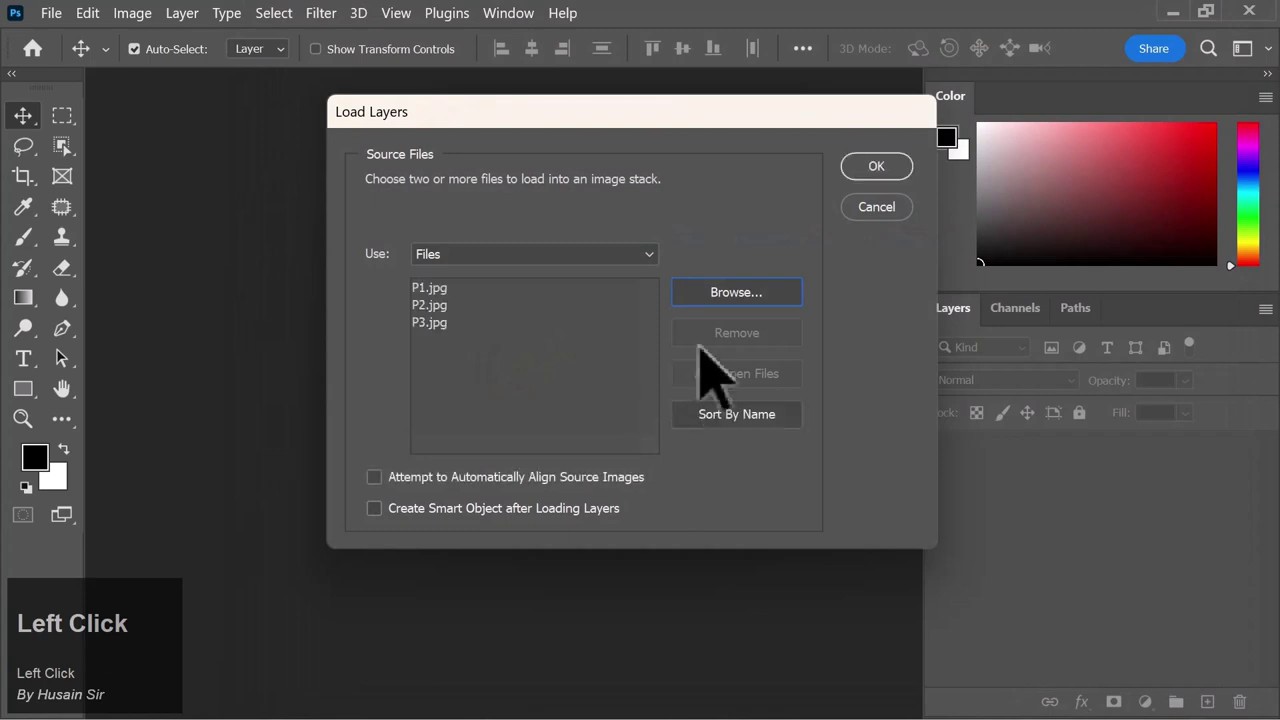
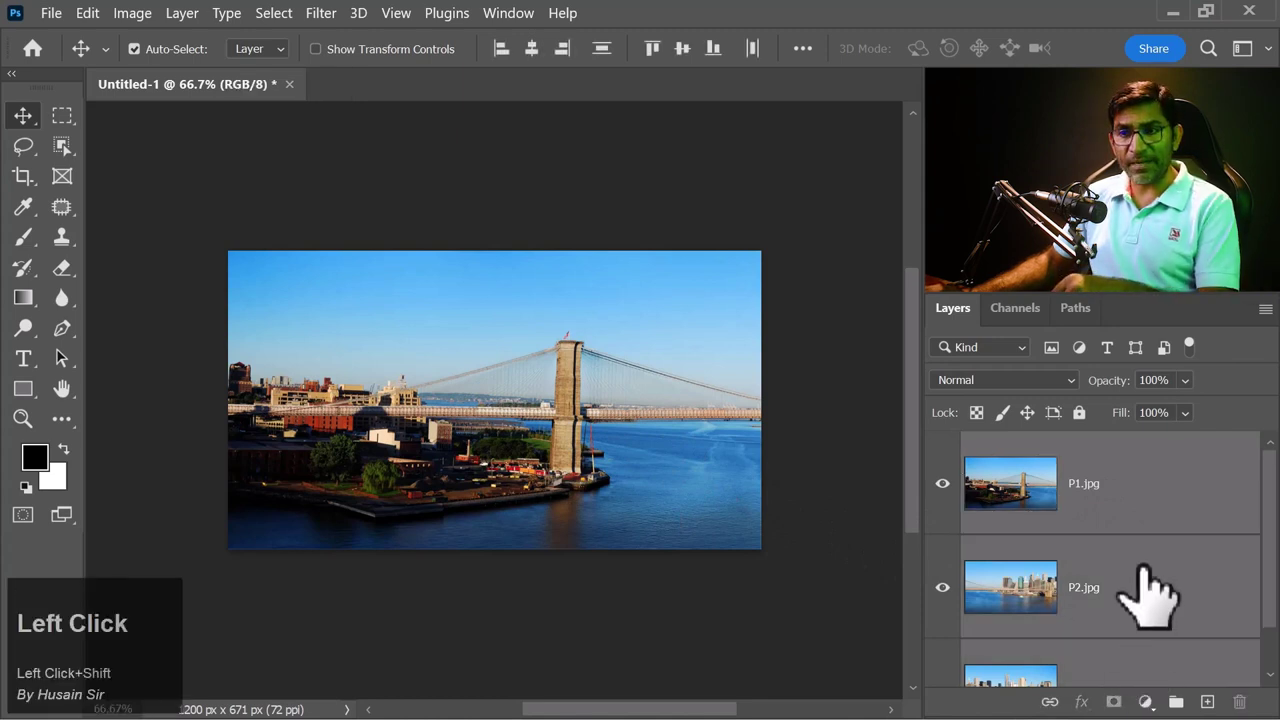
Auto-align the P1, P2 and P3 bridge layers into a Brooklyn Bridge skyline panorama.
left_click(98, 38)
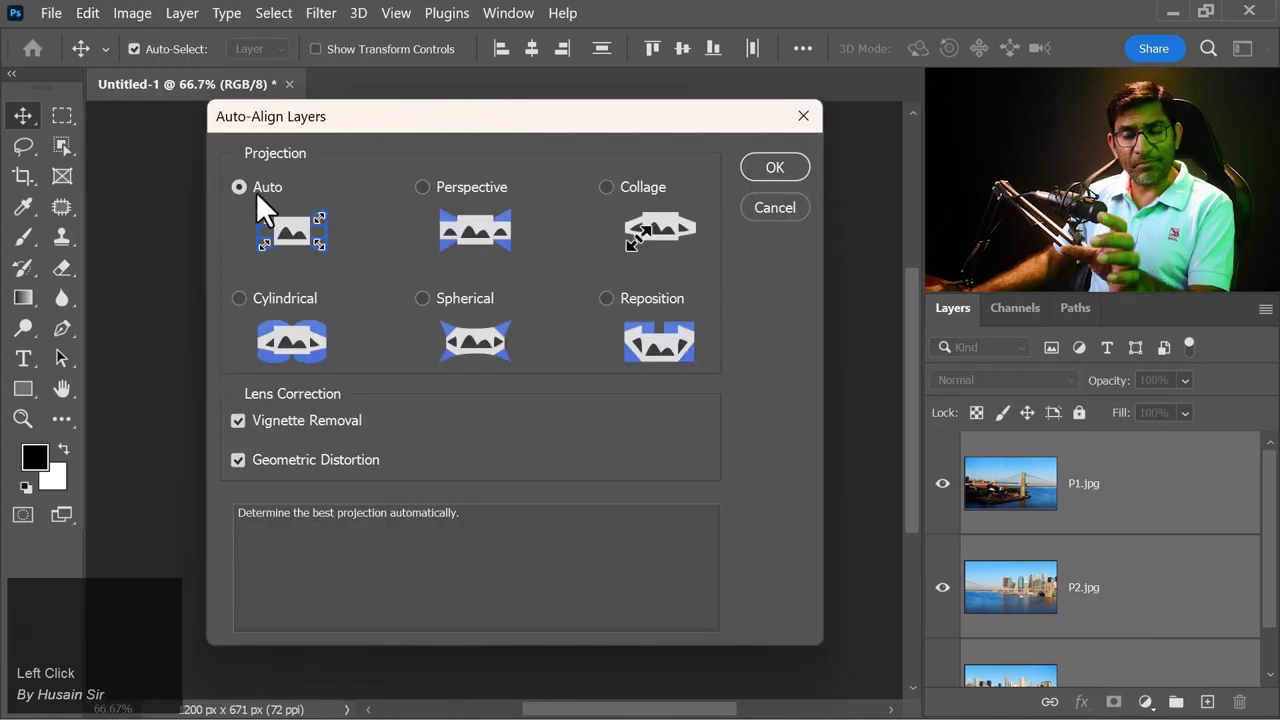
left_click(791, 179)
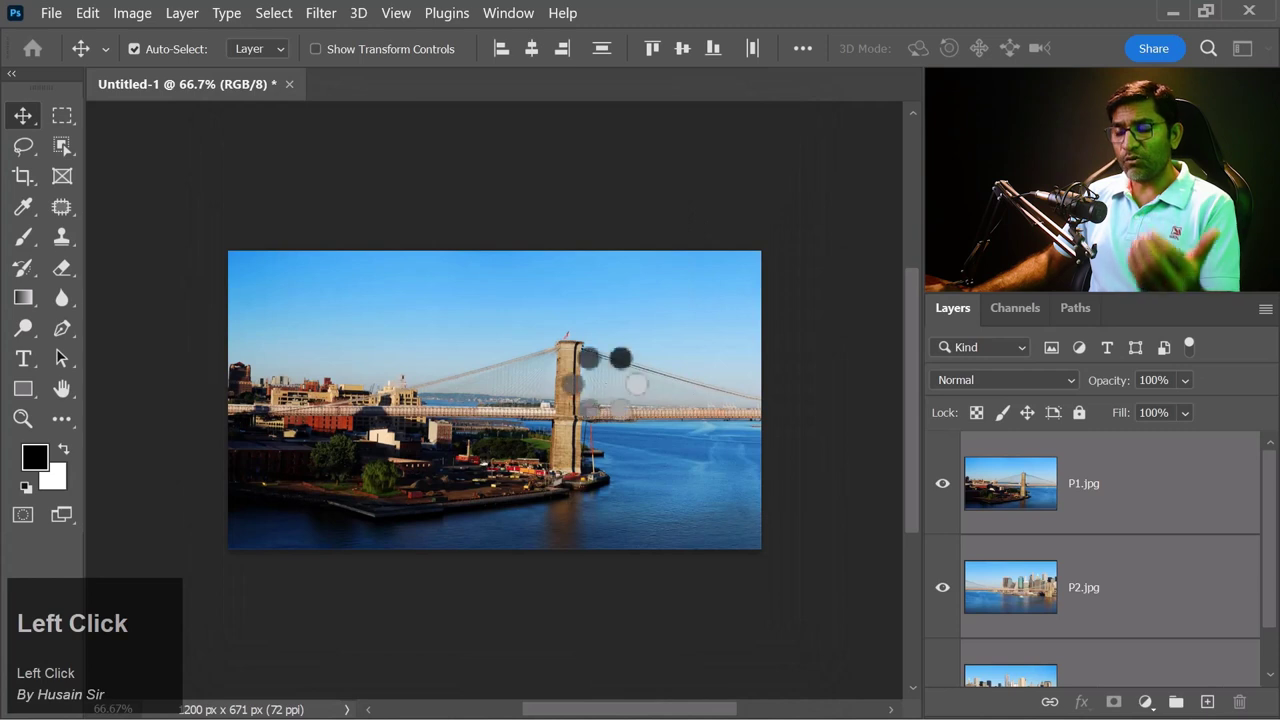
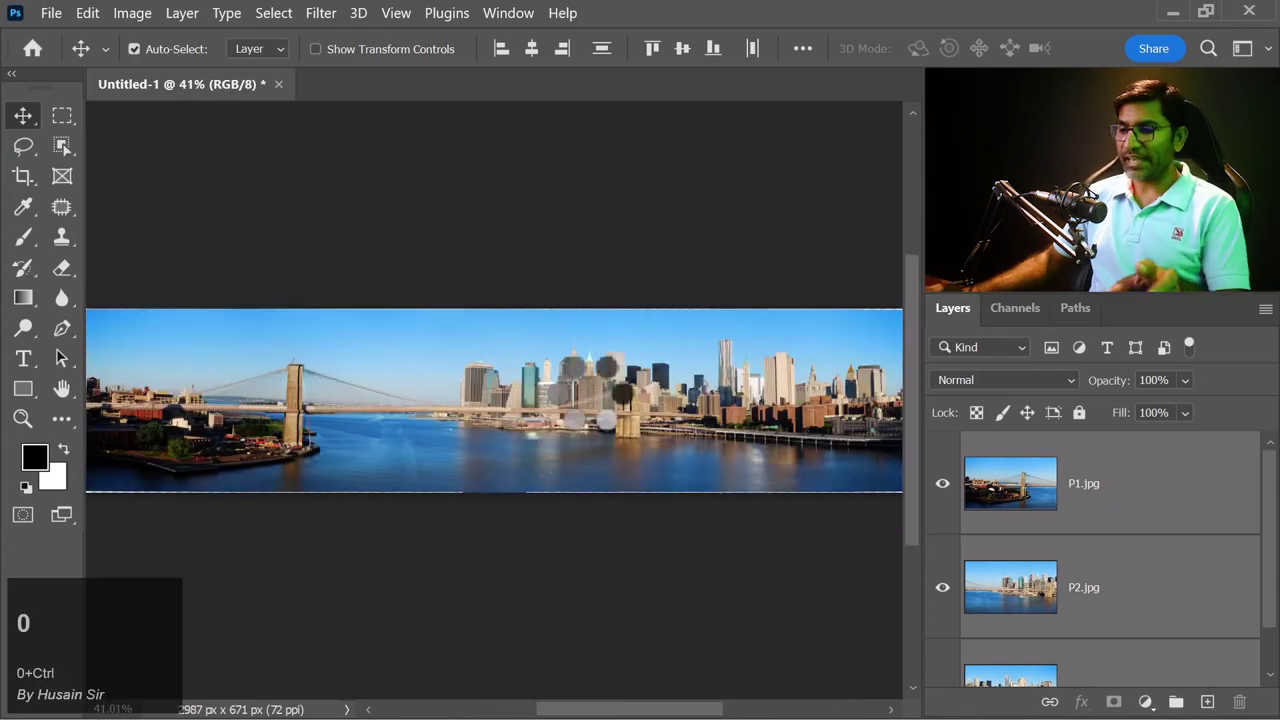
scroll("down", 3)
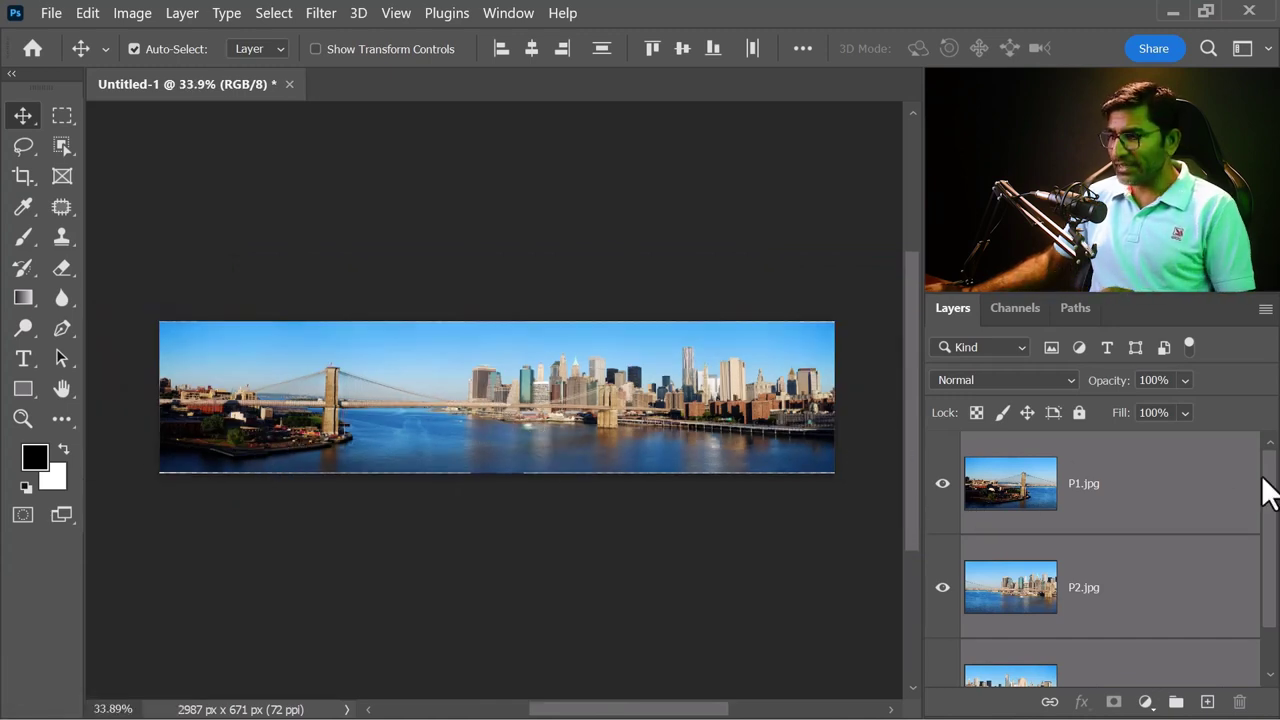
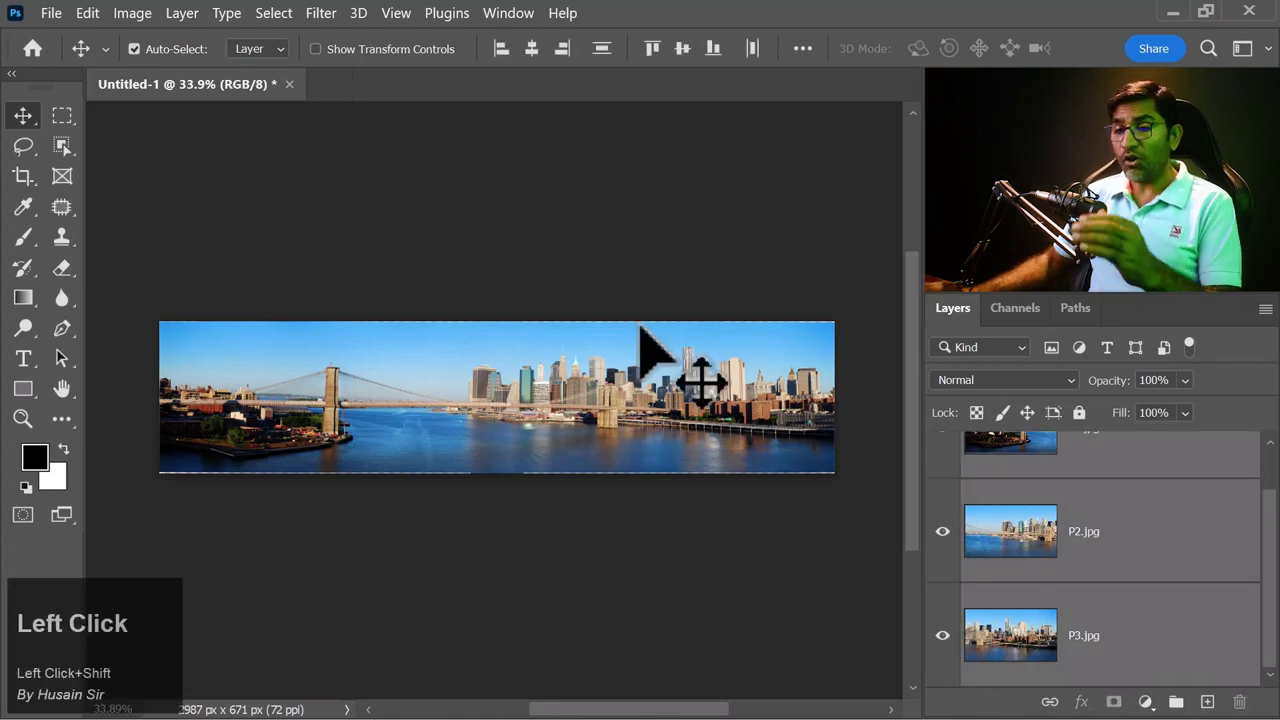
Auto-Blend the bridge layers as a Panorama with Seamless Tones and Content Aware Fill.
left_click(106, 27)
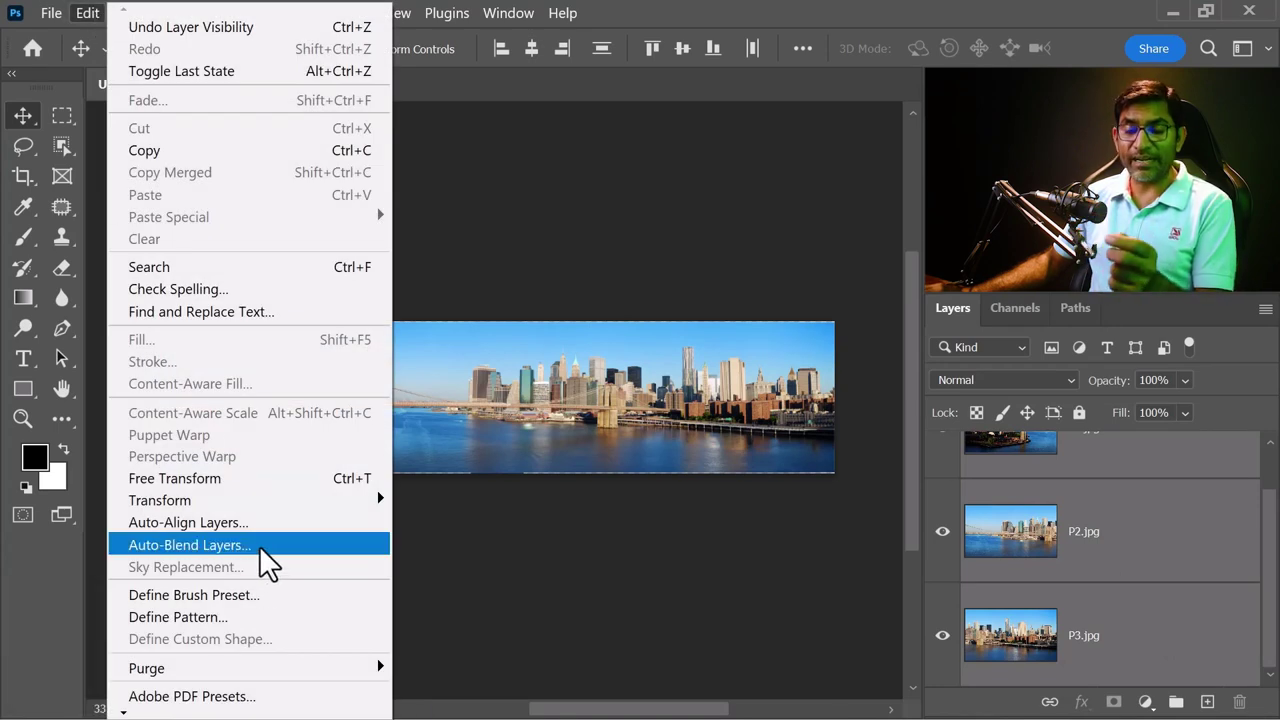
left_click_drag(272, 554, 424, 348)
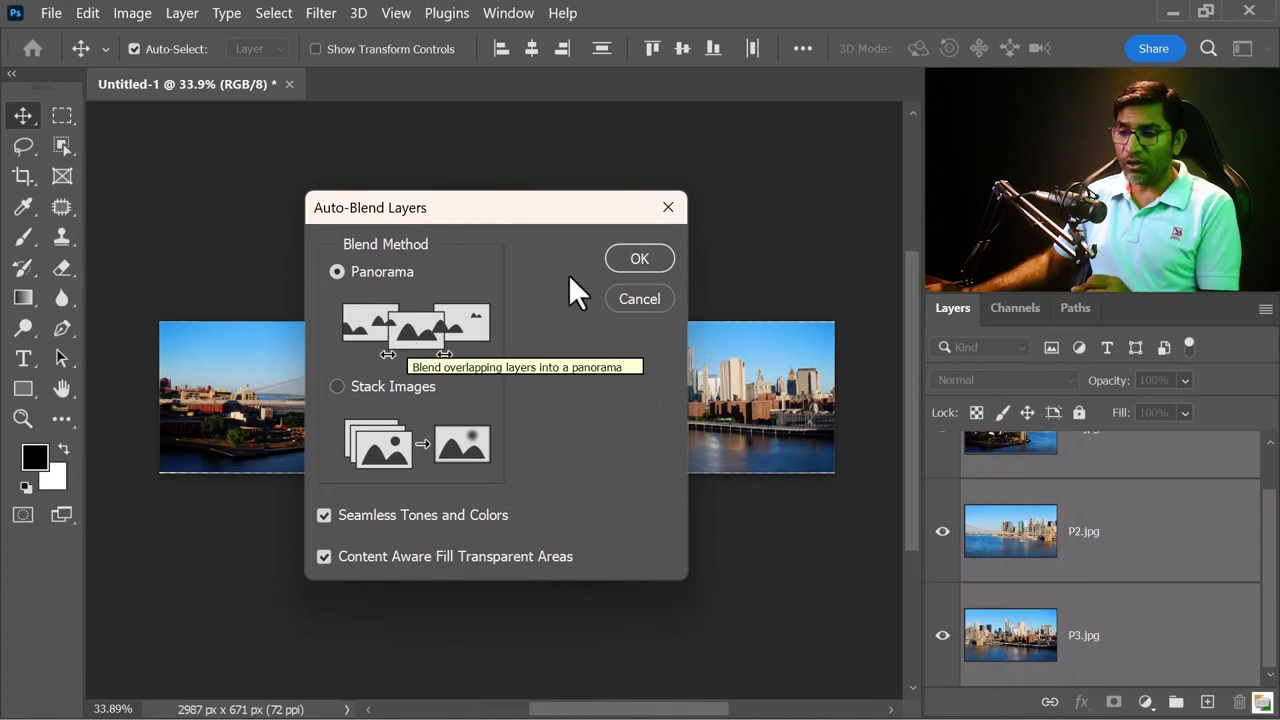
left_click(653, 268)
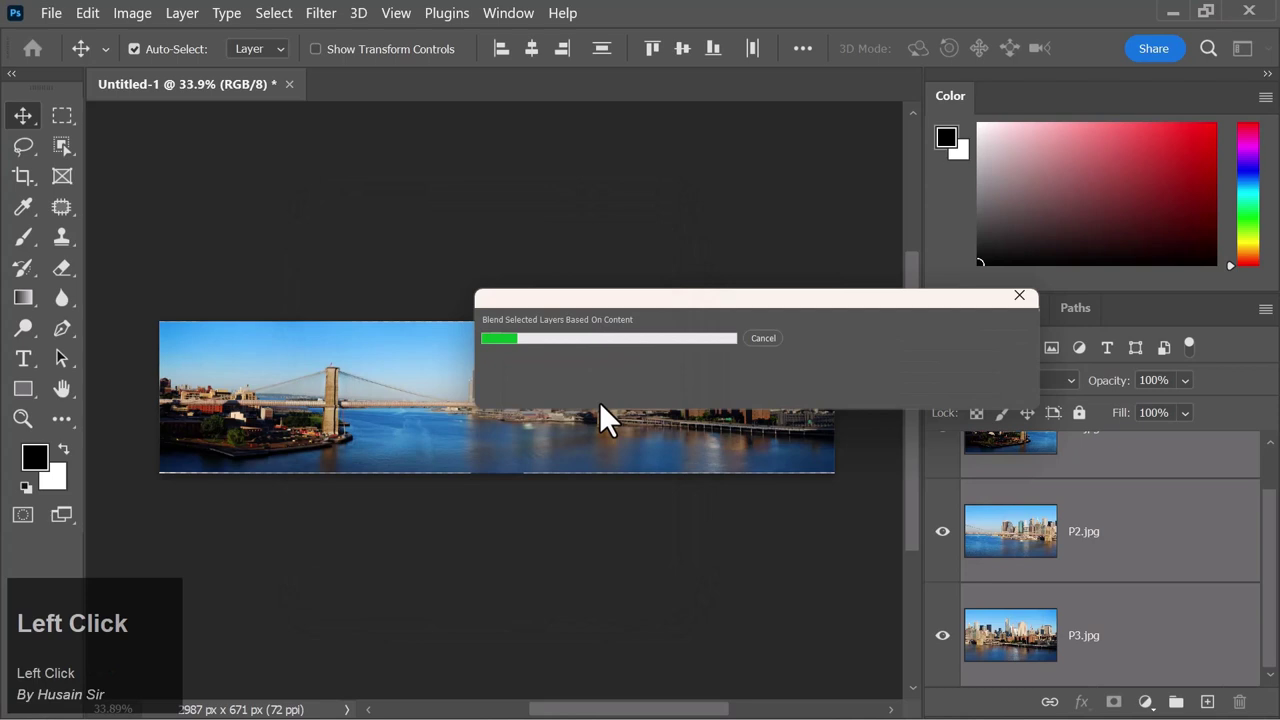
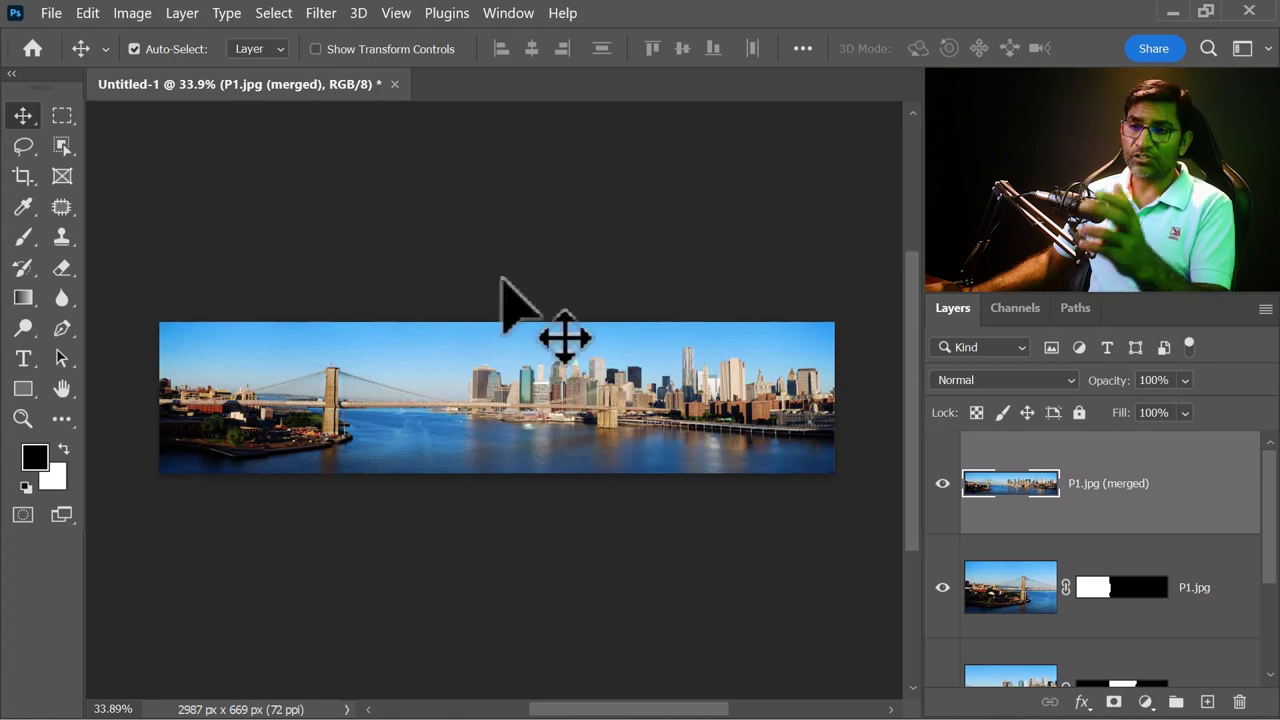
Close the panorama unsaved and open Orlando-Bloom.jpg and Priyanka-Chopra.jpg.
double_click(414, 97)
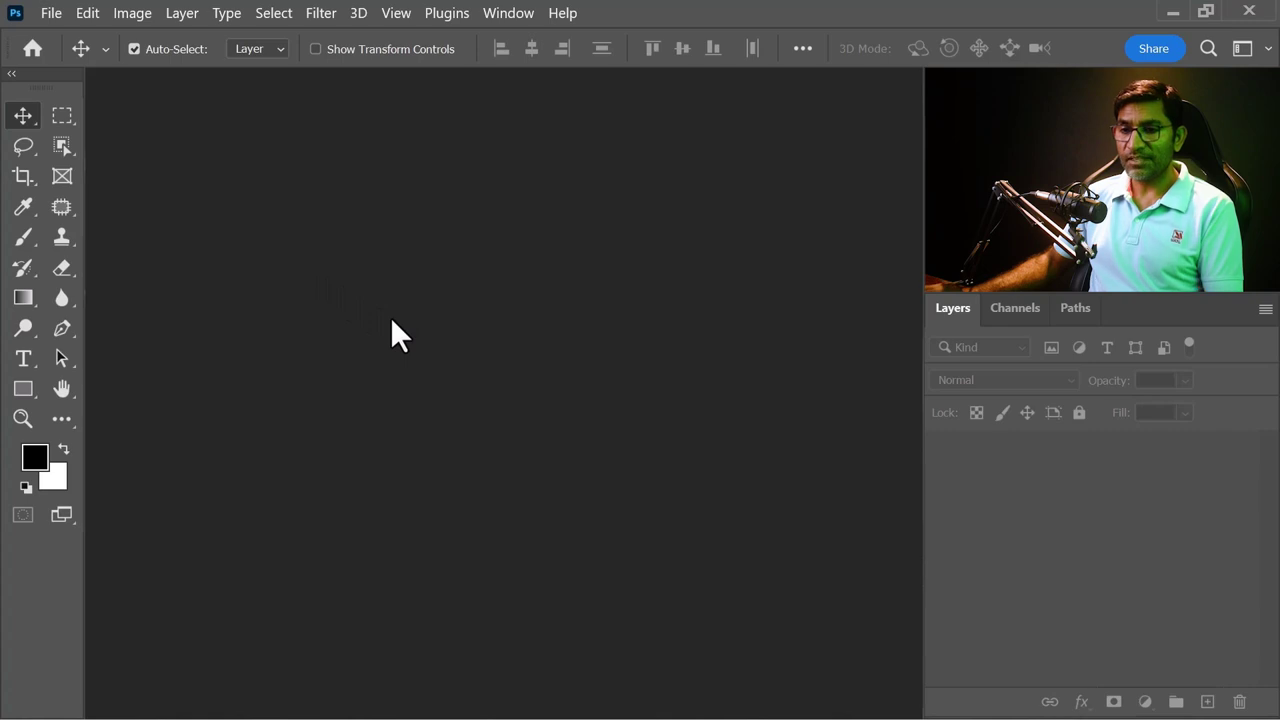
double_click(64, 29)
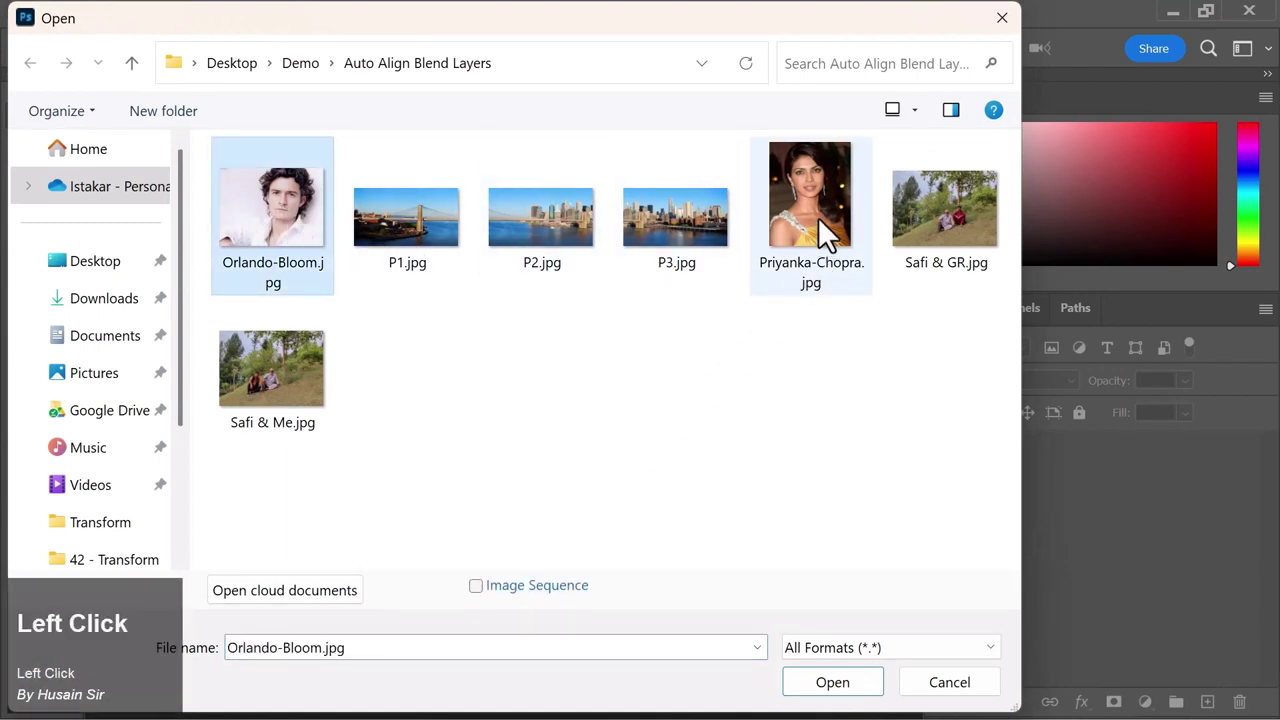
left_click(831, 225)
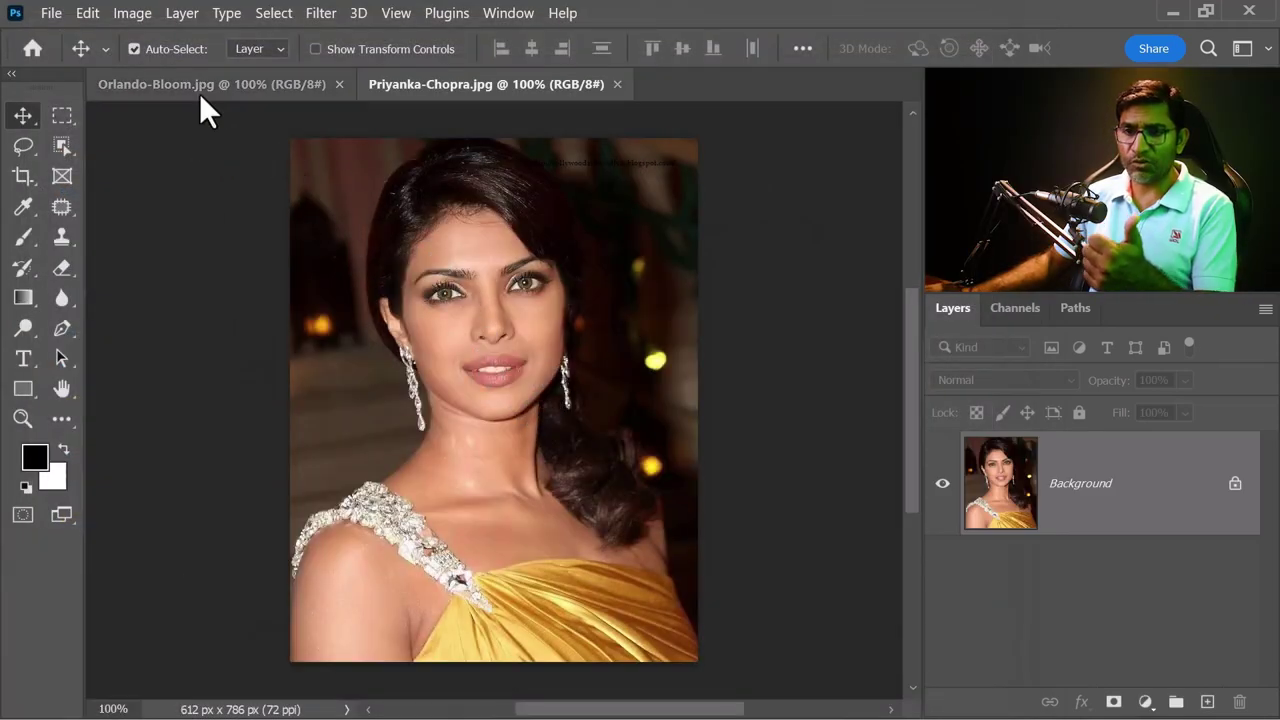
Switch between the two portrait documents, ending on the man's portrait.
left_click(208, 102)
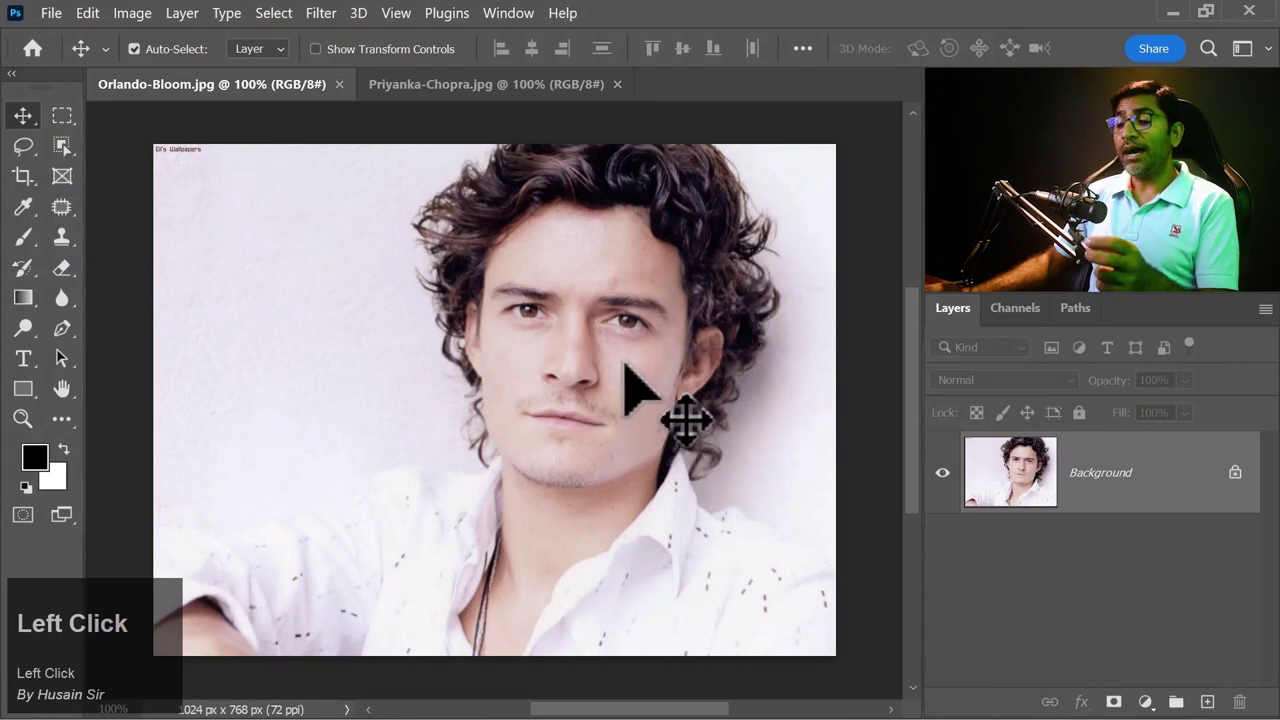
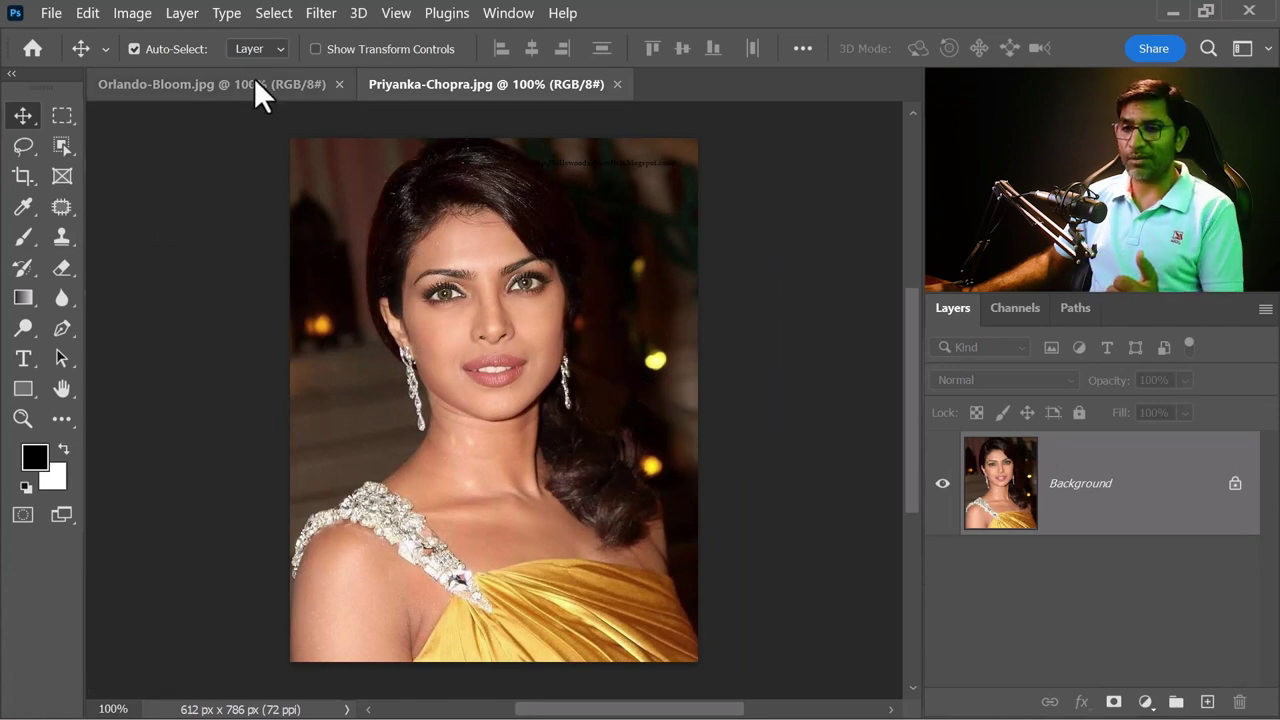
left_click(262, 90)
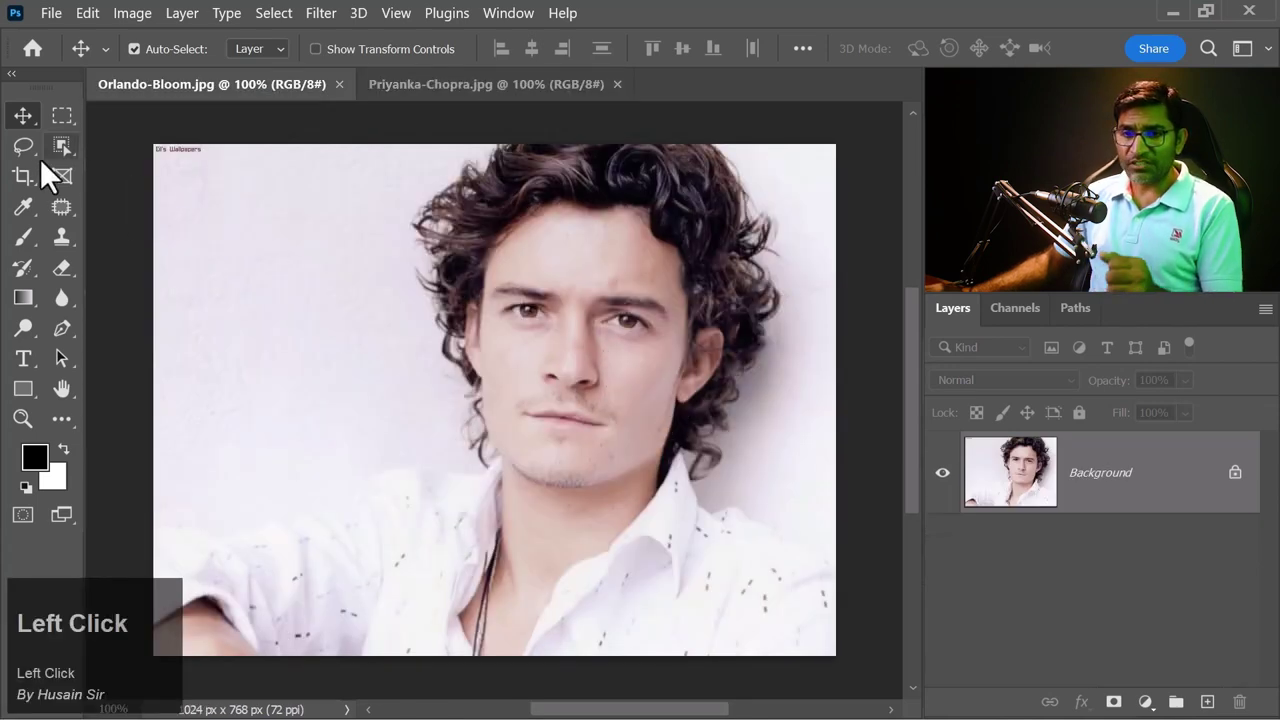
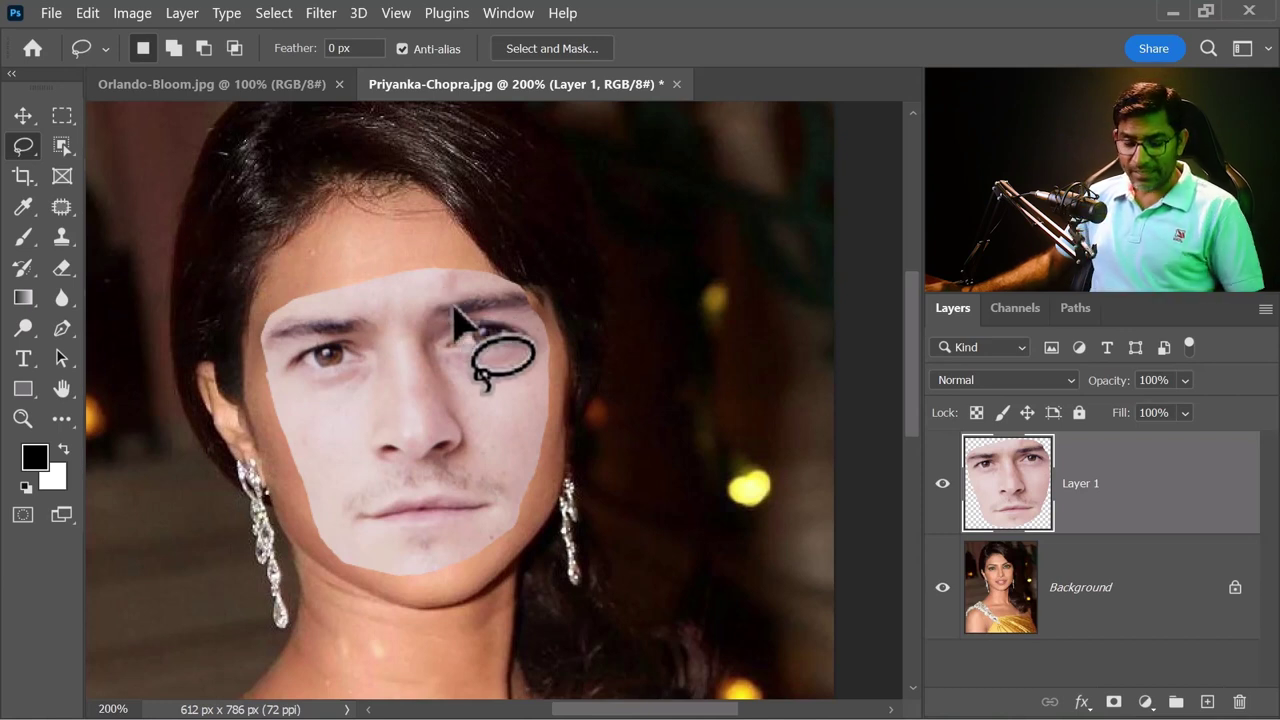
Zoom out to see the whole portrait with the pasted face layer in place.
key("ctrl+-")
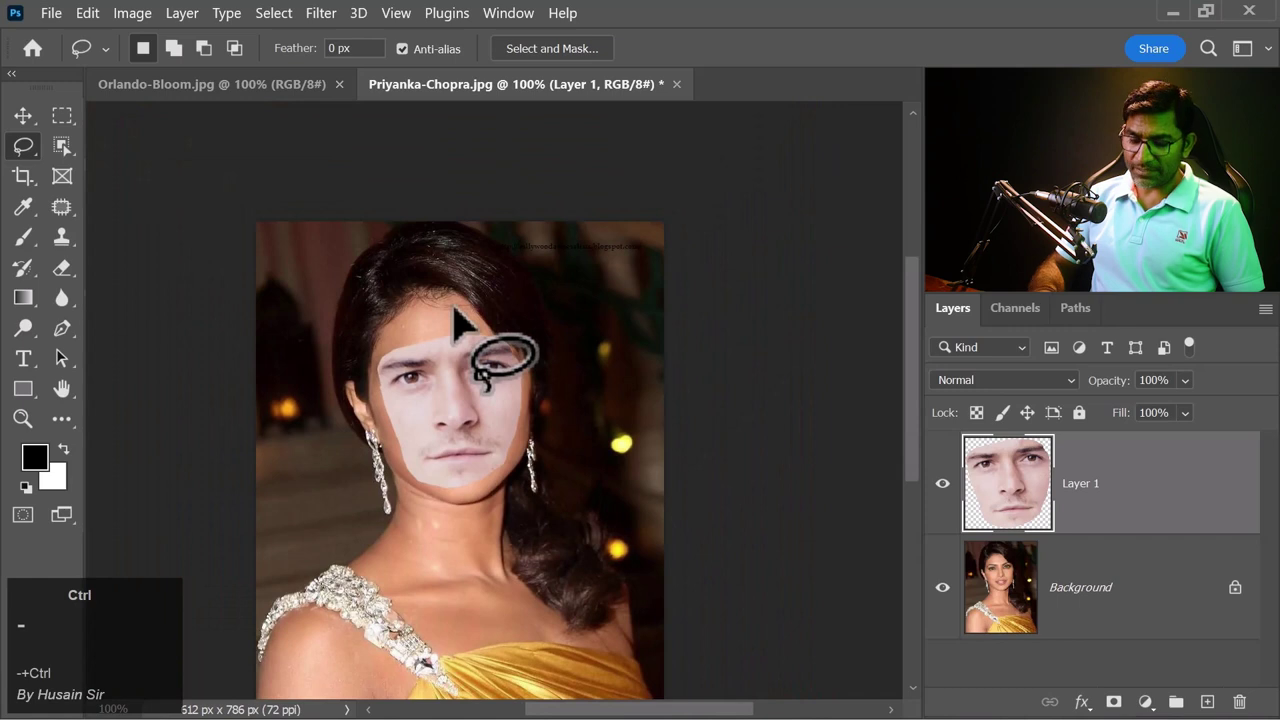
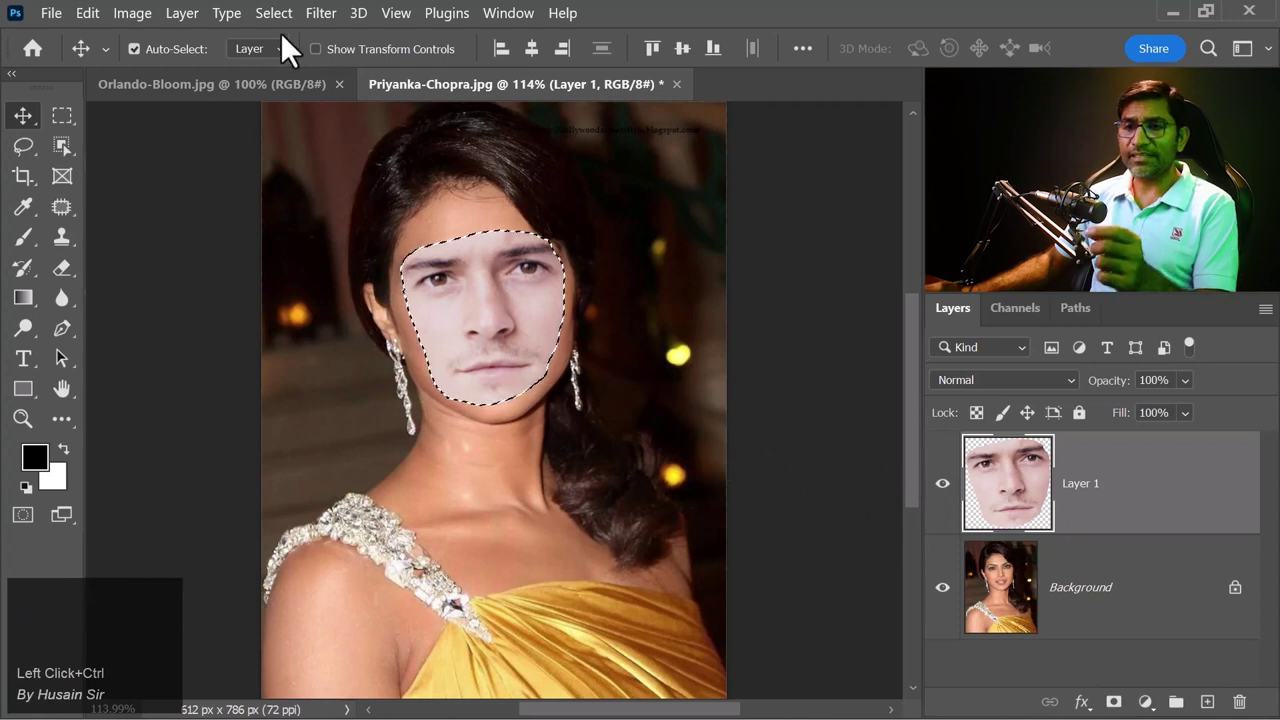
Contract the face selection by 5 px and delete the woman's face on Layer 0.
left_click(296, 28)
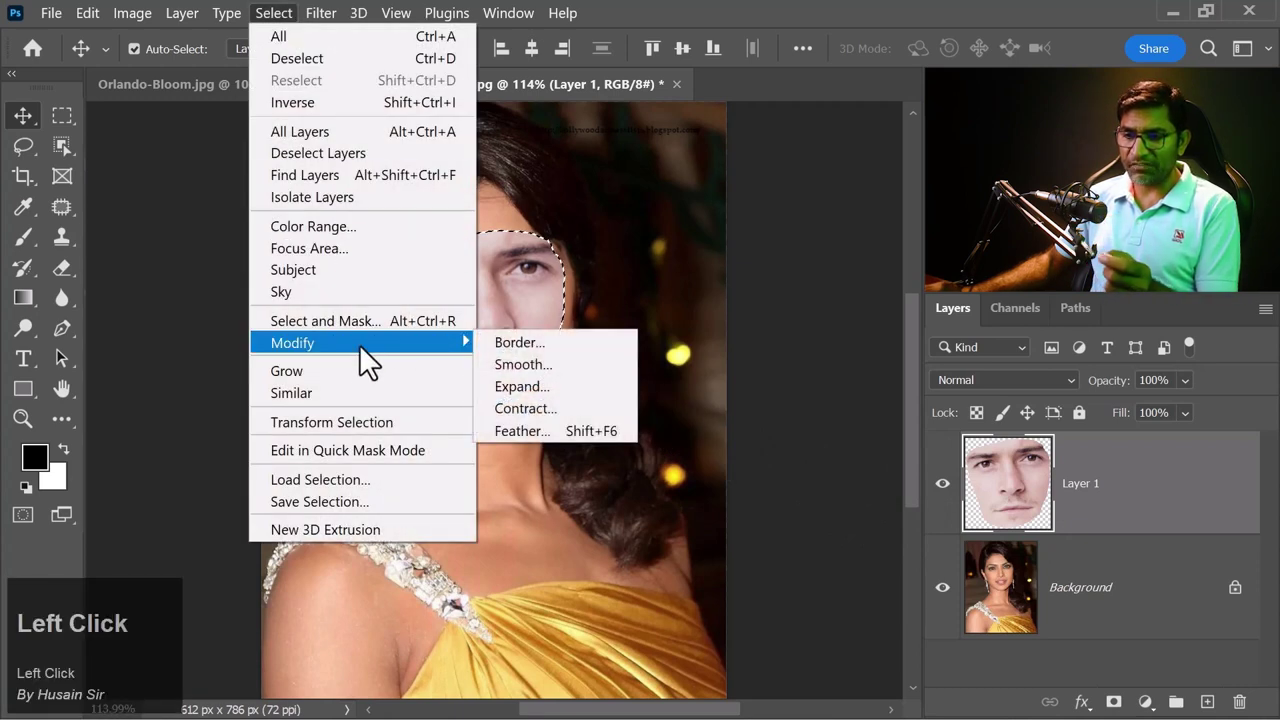
double_click(561, 422)
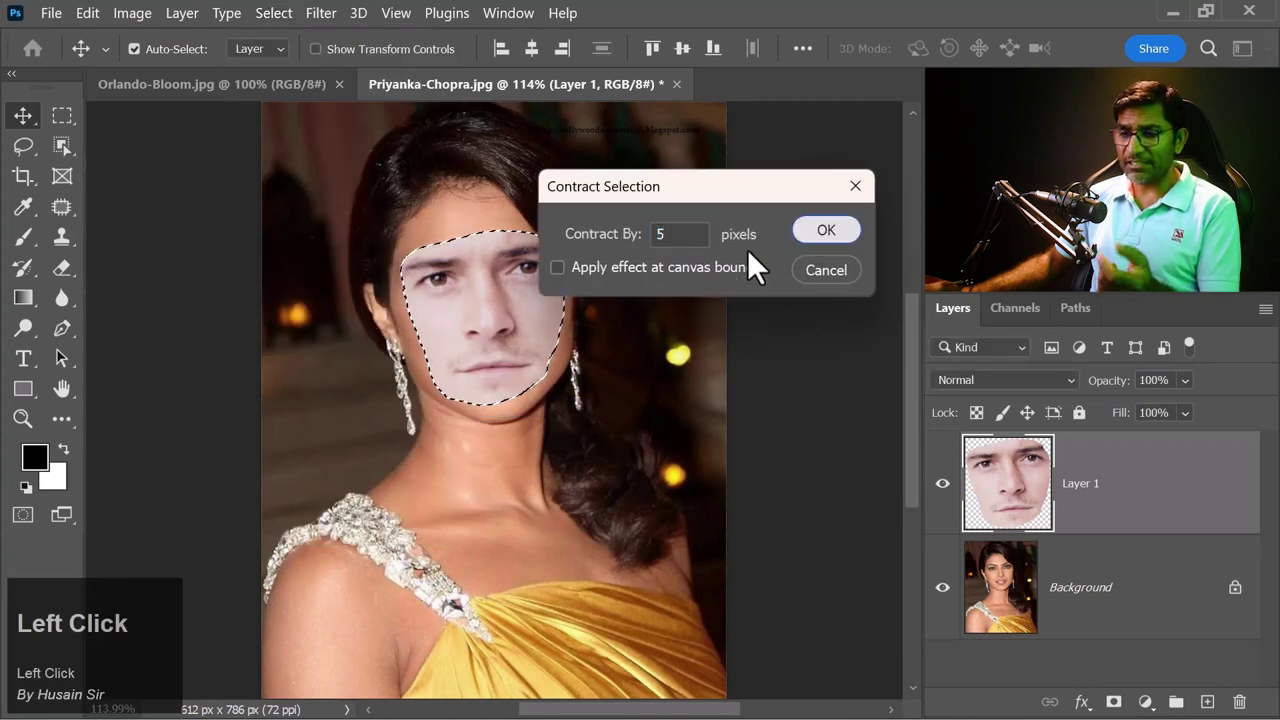
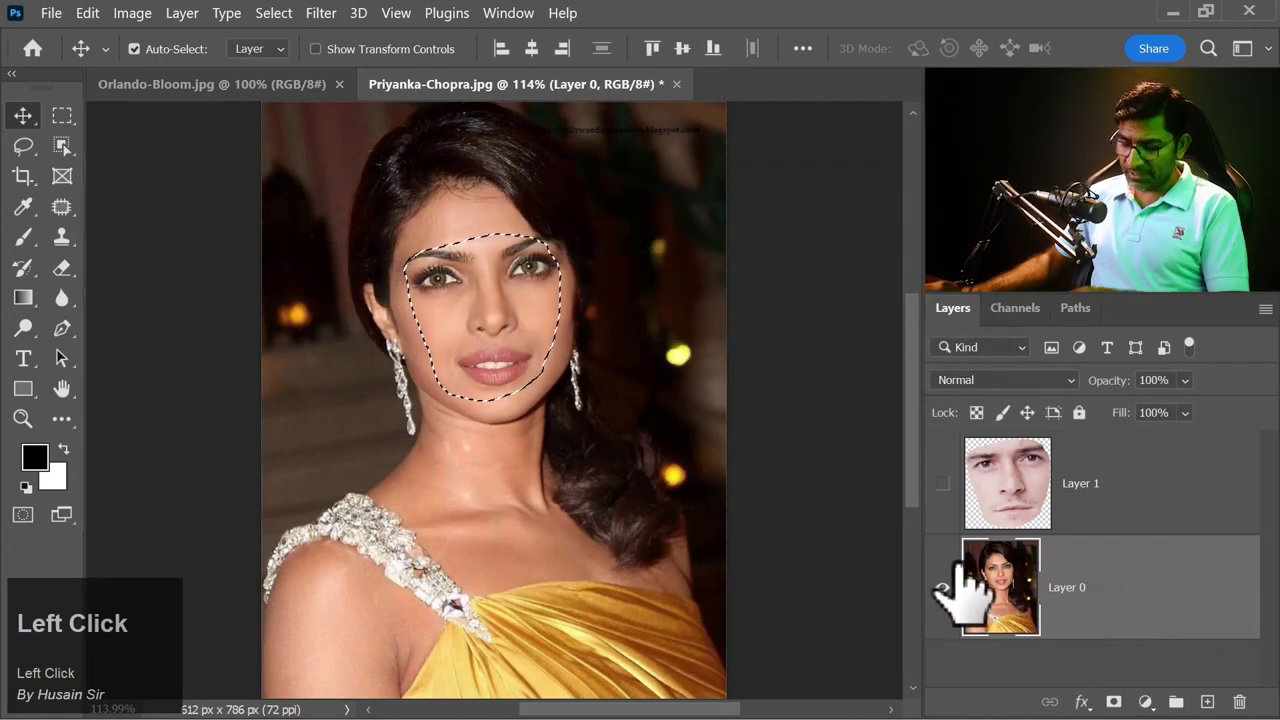
key("Delete")
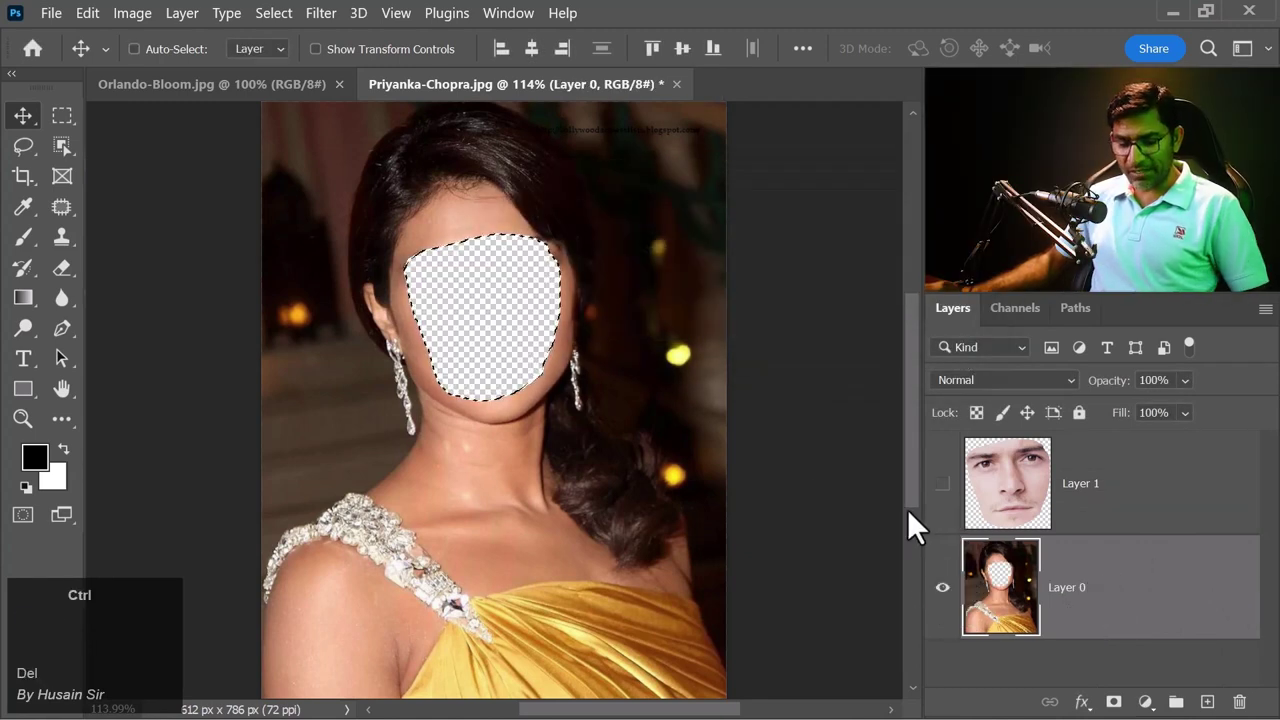
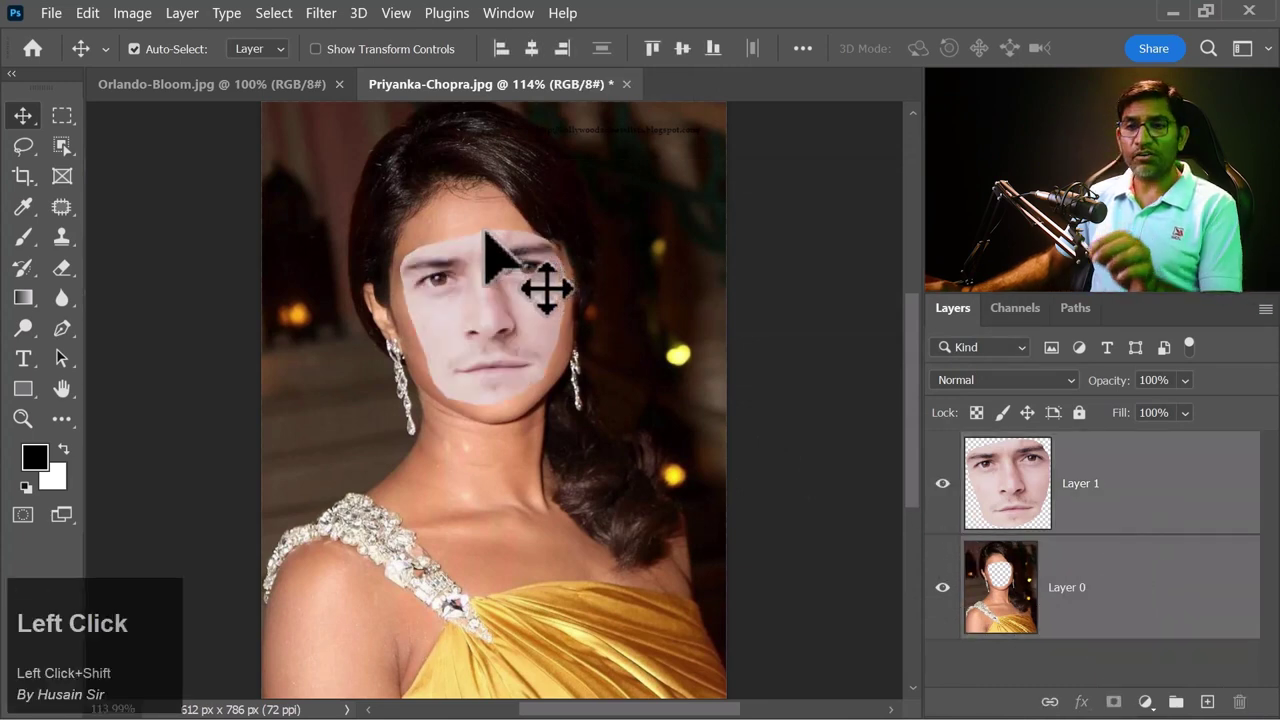
Auto-Blend the two layers as Stack Images, then deselect to review the merged face swap.
left_click_drag(106, 26, 412, 405)
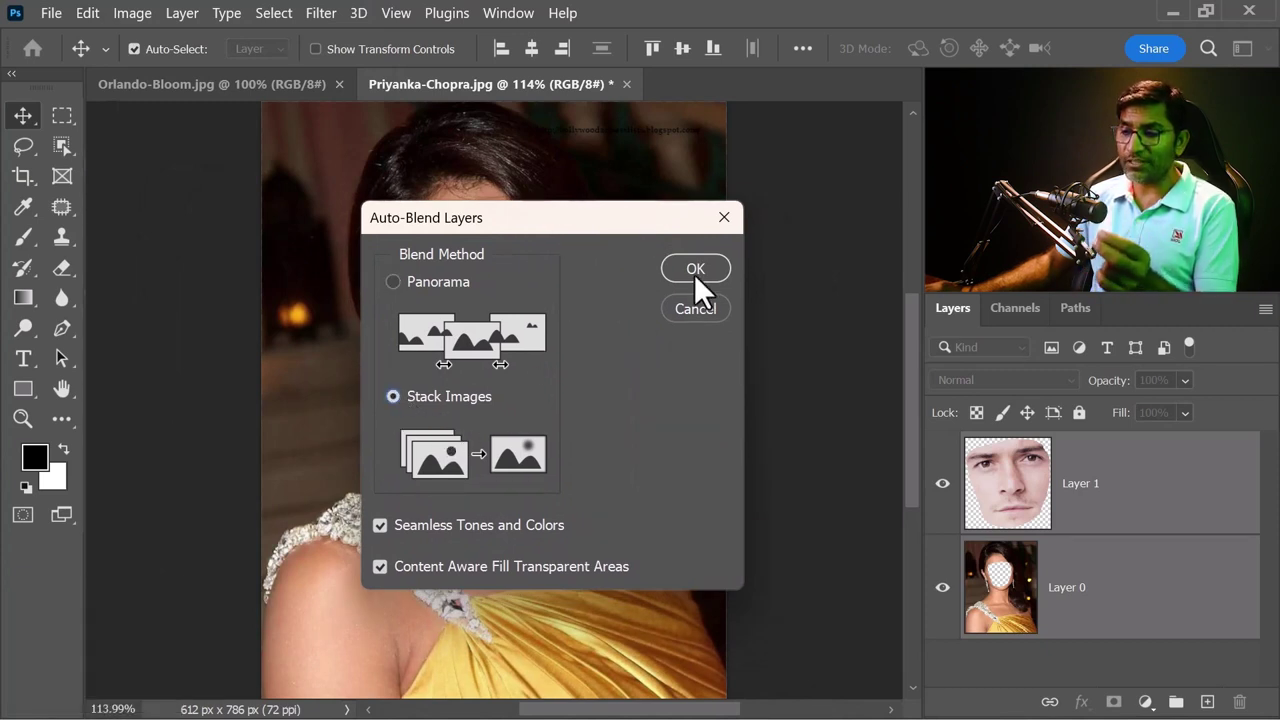
left_click(712, 286)
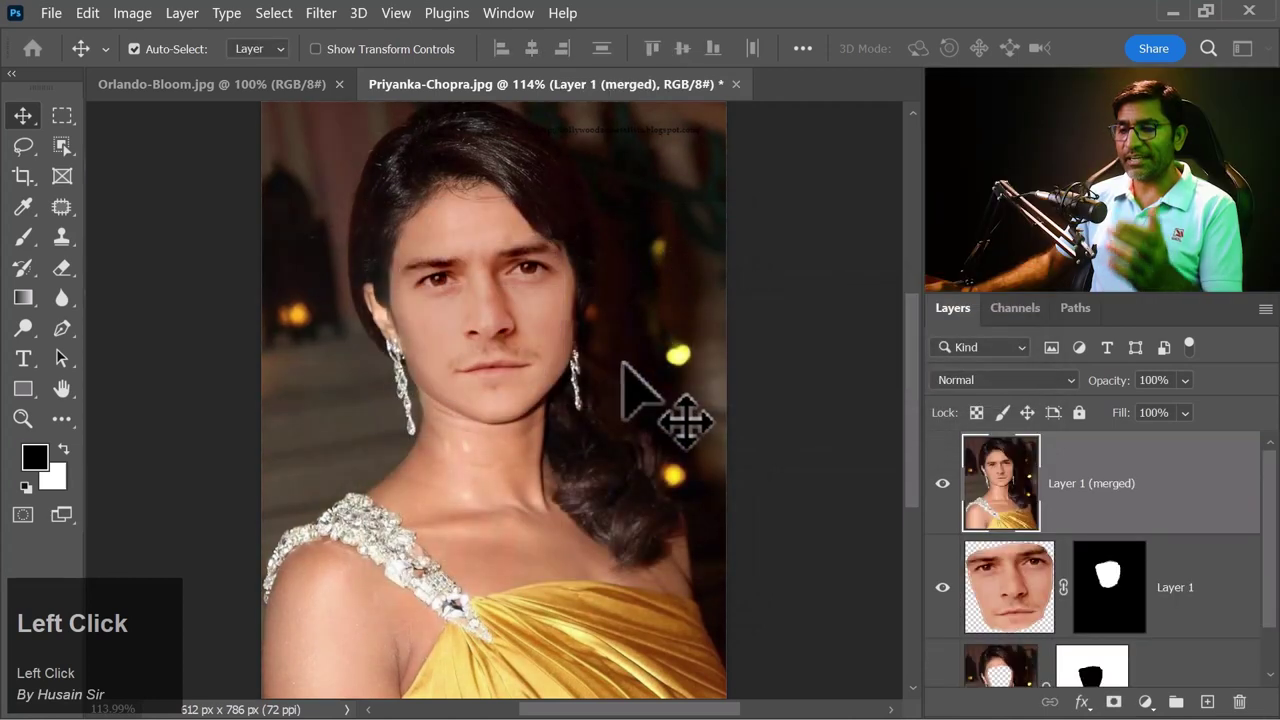
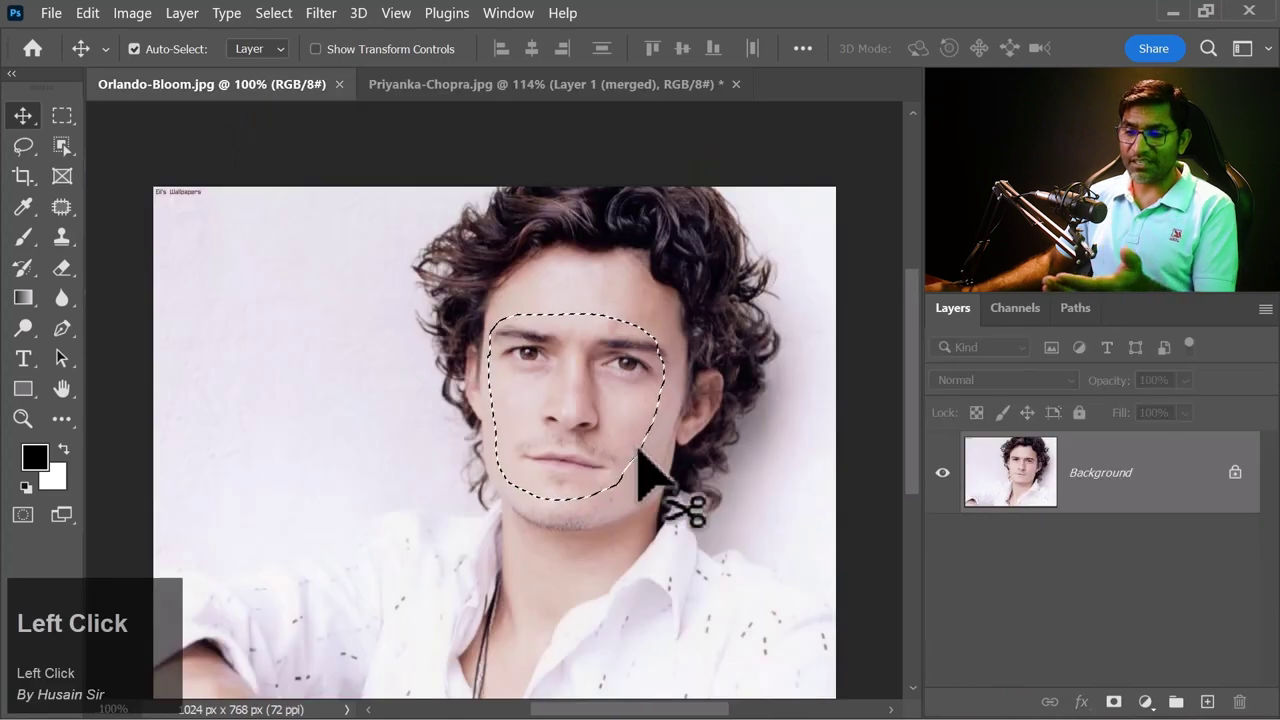
key("ctrl+d")
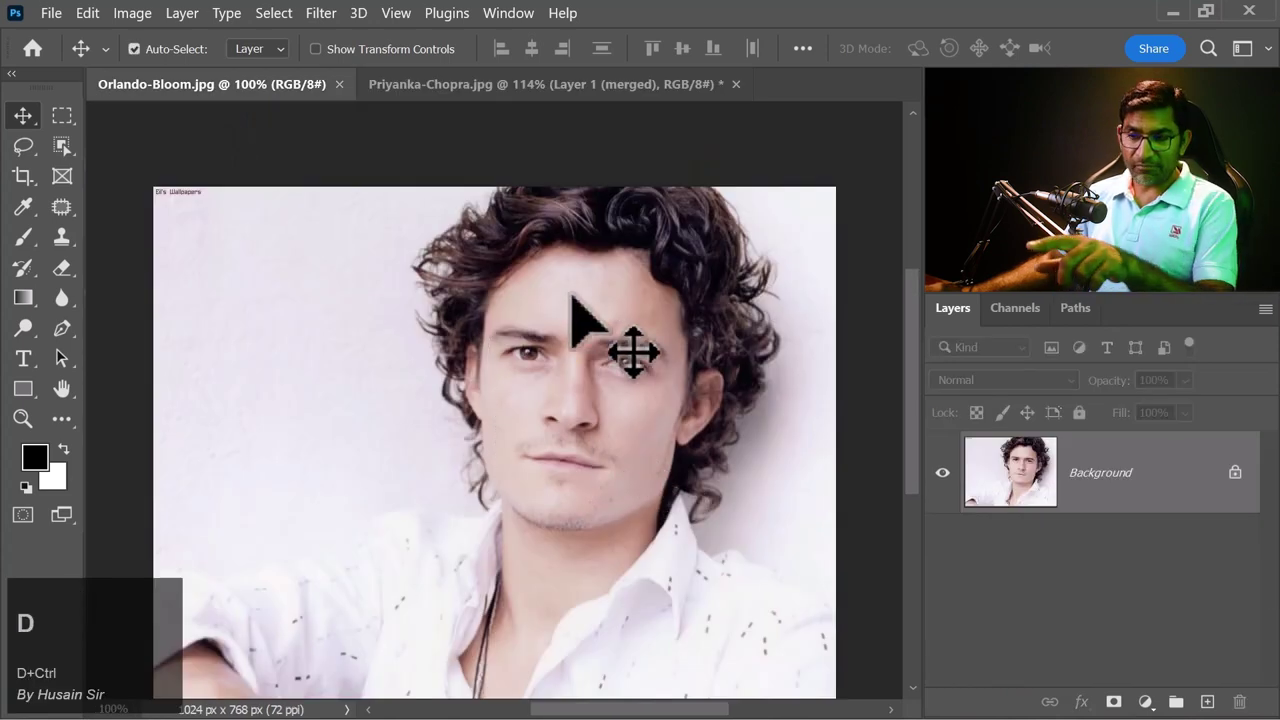
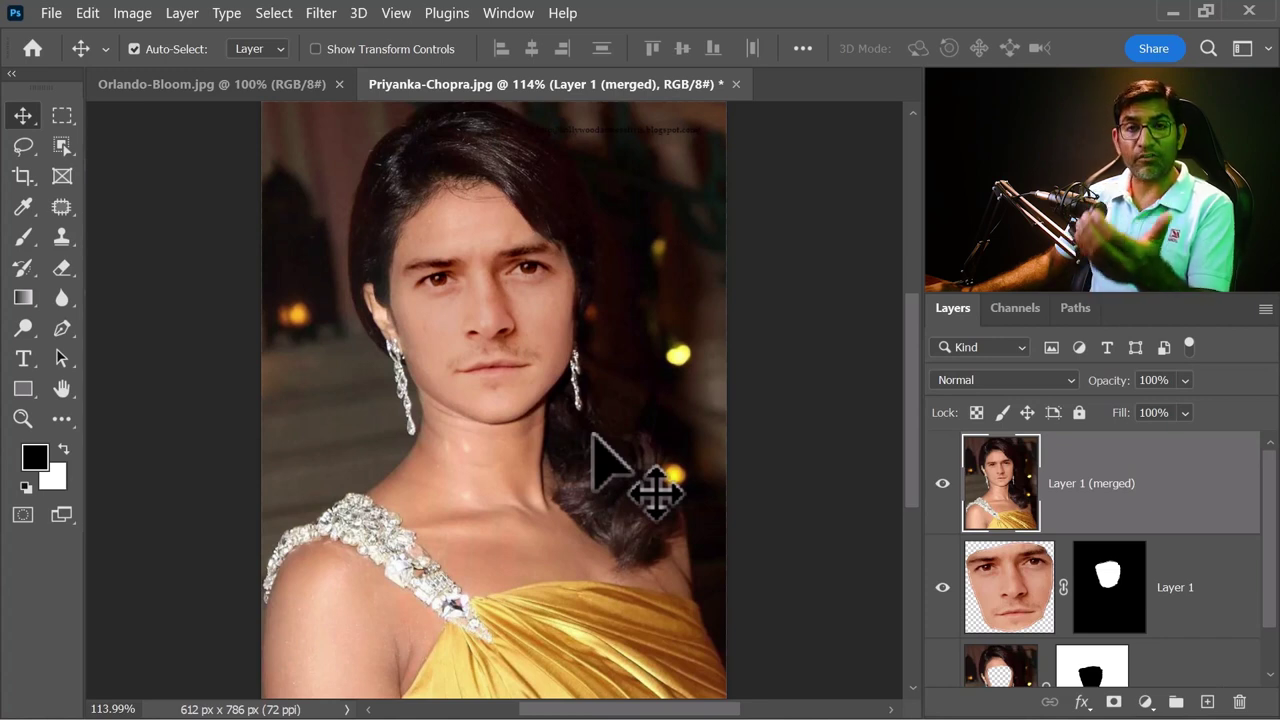
double_click(96, 27)
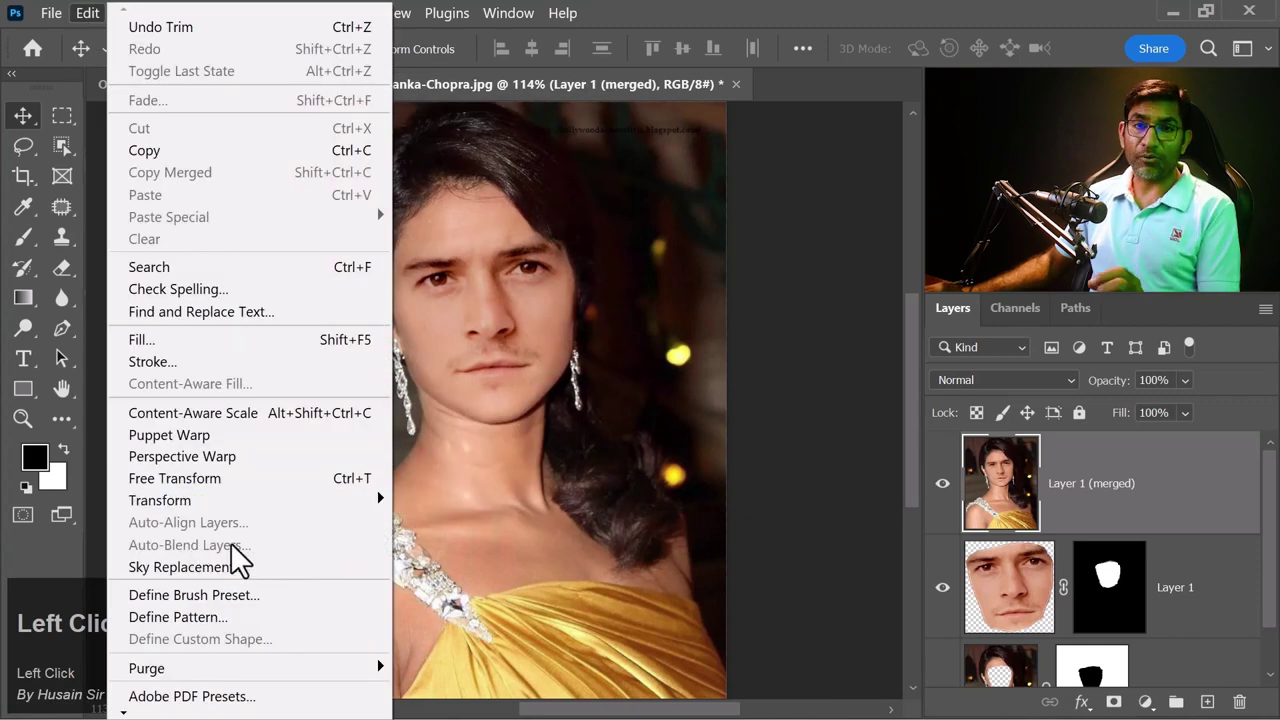